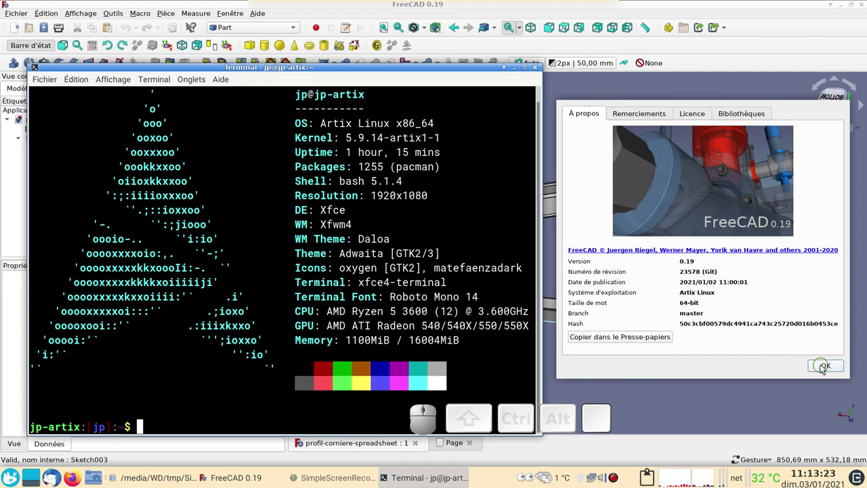
Dismiss the About dialog and orbit the mitred frame to inspect it from several sides.
left_click(825, 366)
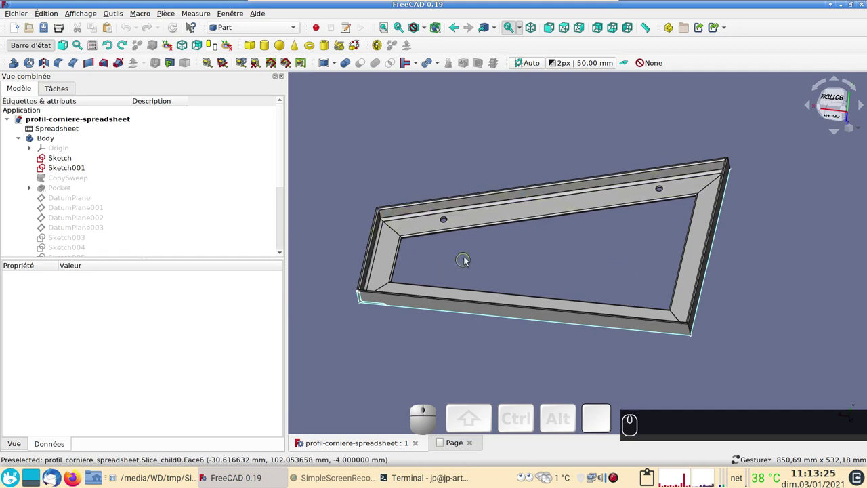
left_click_drag(768, 317, 521, 237)
left_click_drag(520, 238, 548, 211)
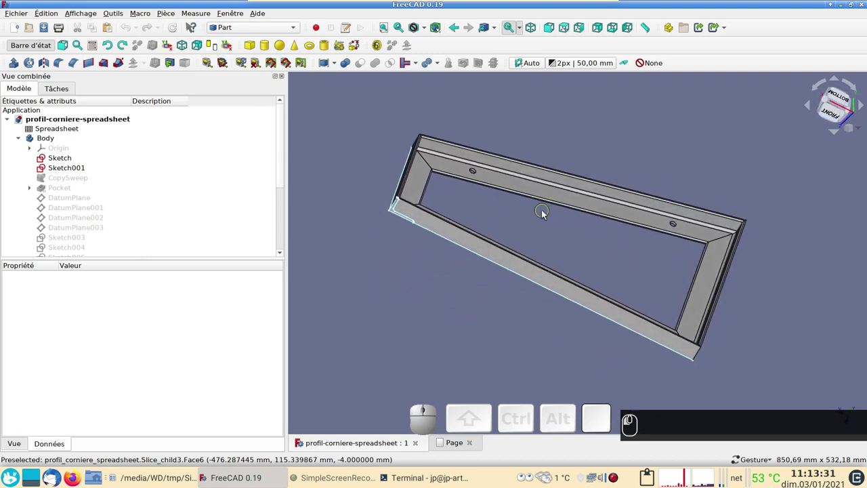
left_click_drag(376, 255, 586, 251)
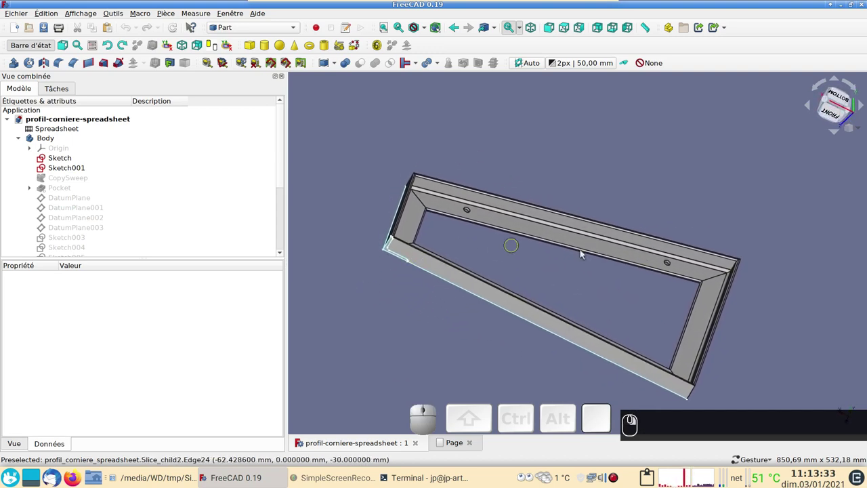
left_click_drag(789, 252, 563, 230)
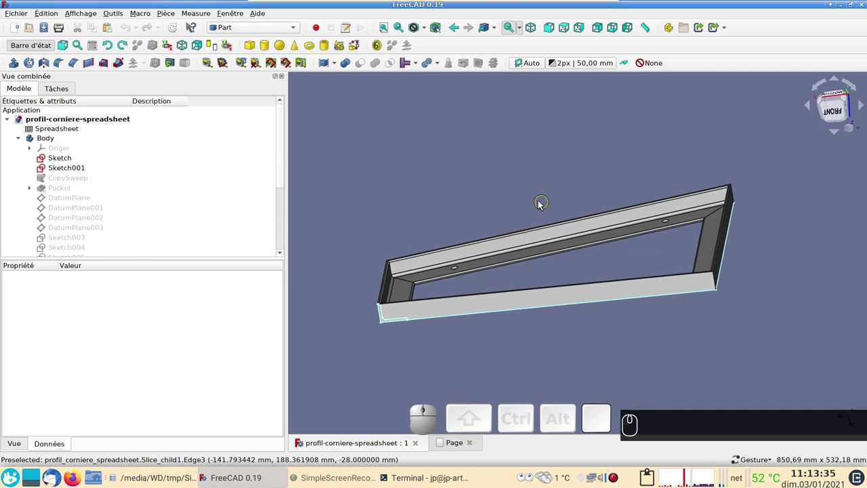
left_click_drag(469, 174, 455, 225)
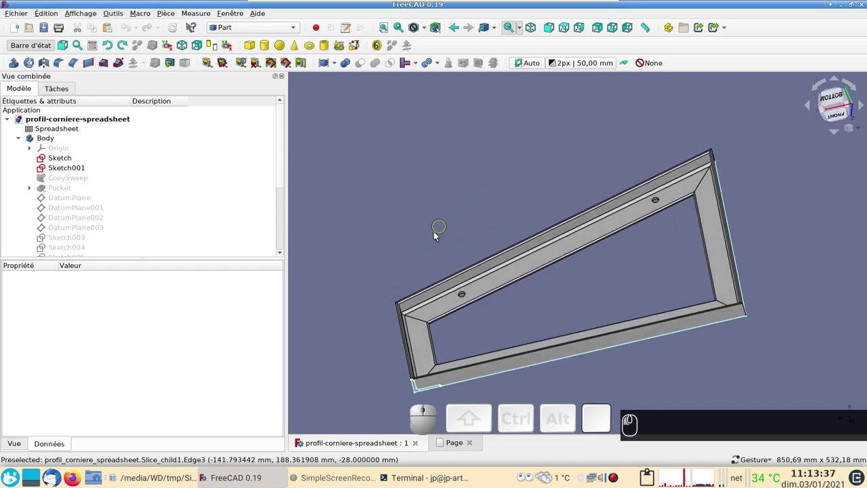
right_click(433, 230)
left_click_drag(502, 262, 510, 258)
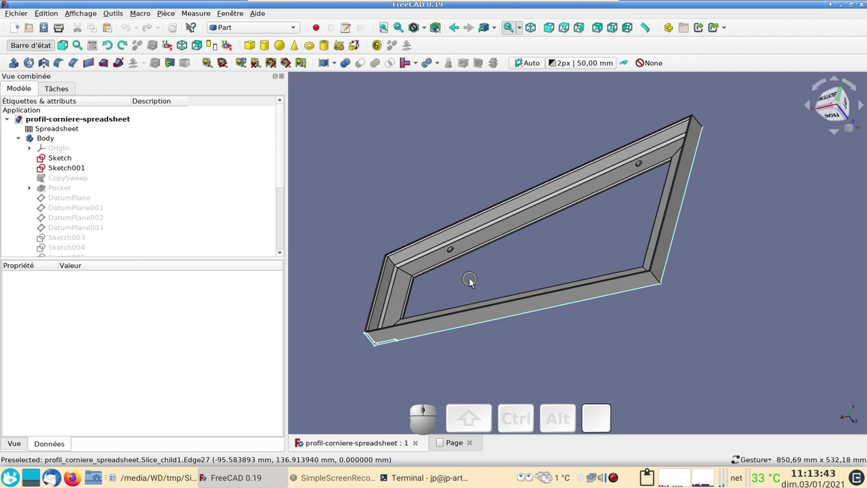
scroll("up", 3)
scroll("down", 3)
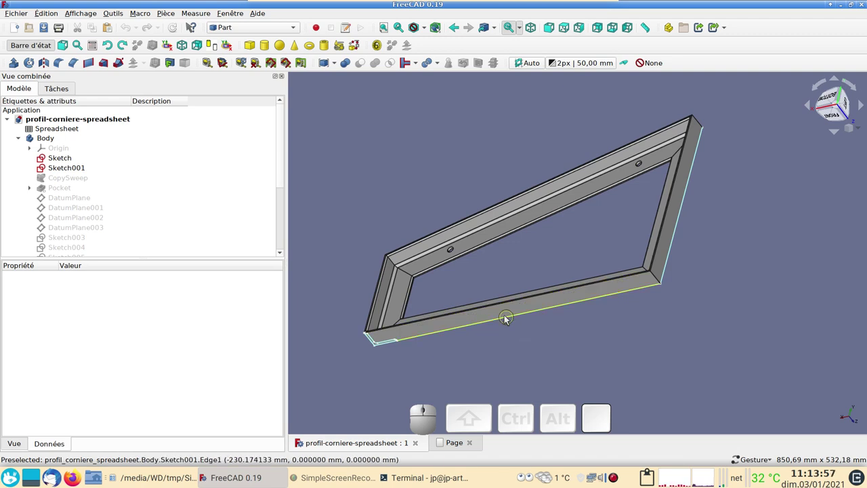
Copy Sketch001 alone, excluding its dependencies in the Object selection dialog.
left_click(508, 319)
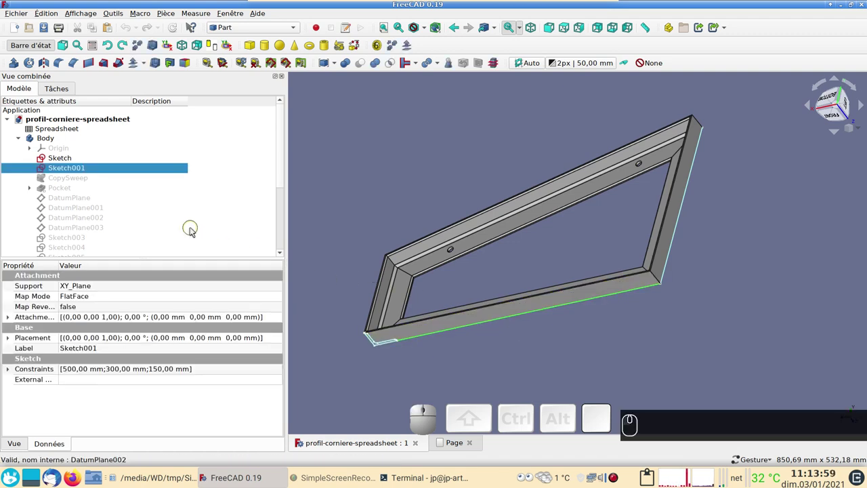
key("ctrl+c")
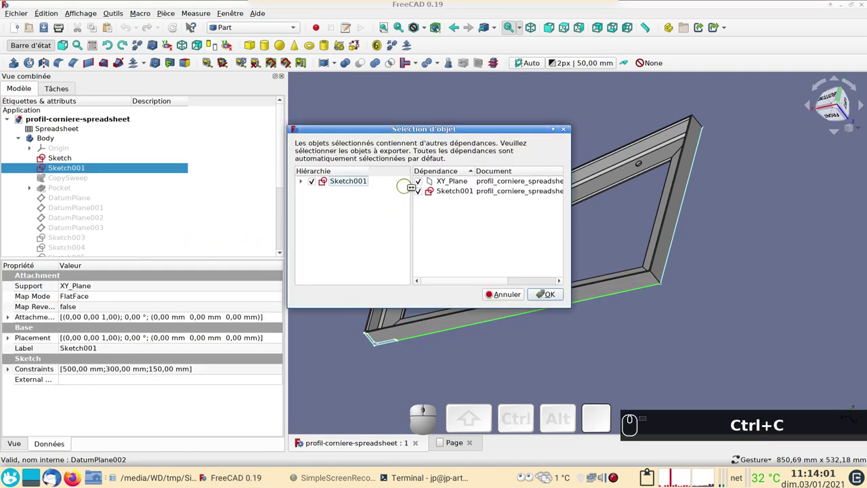
left_click(421, 181)
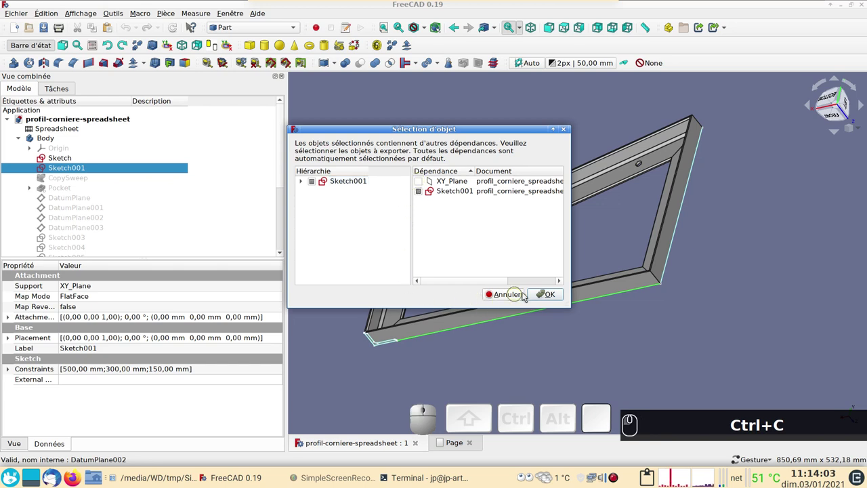
left_click(554, 292)
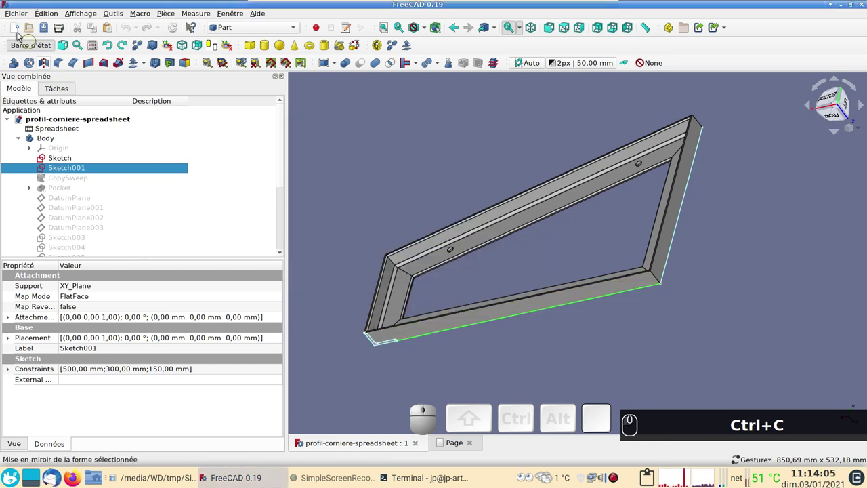
Paste Sketch001 into a new document and close the profil-corniere-spreadsheet document.
left_click(17, 29)
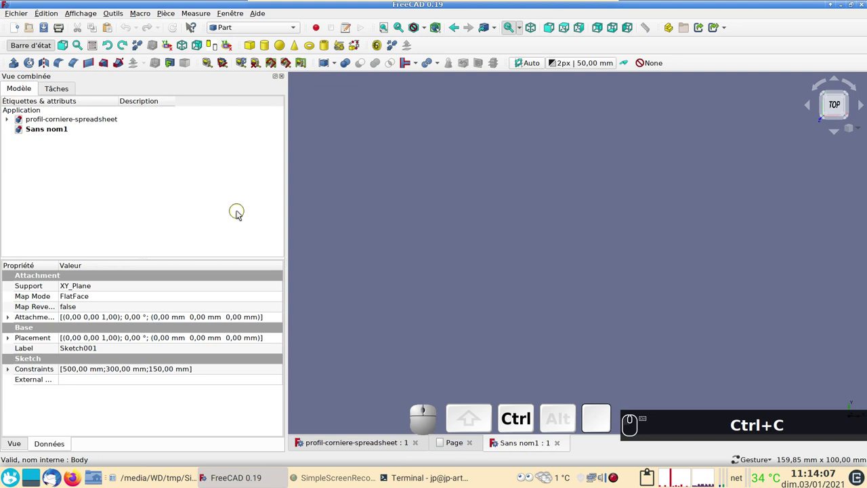
key("ctrl+v")
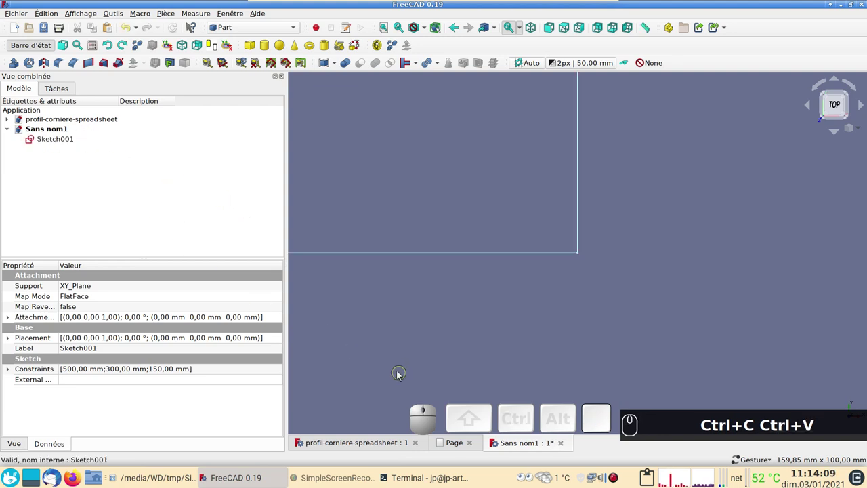
left_click(421, 442)
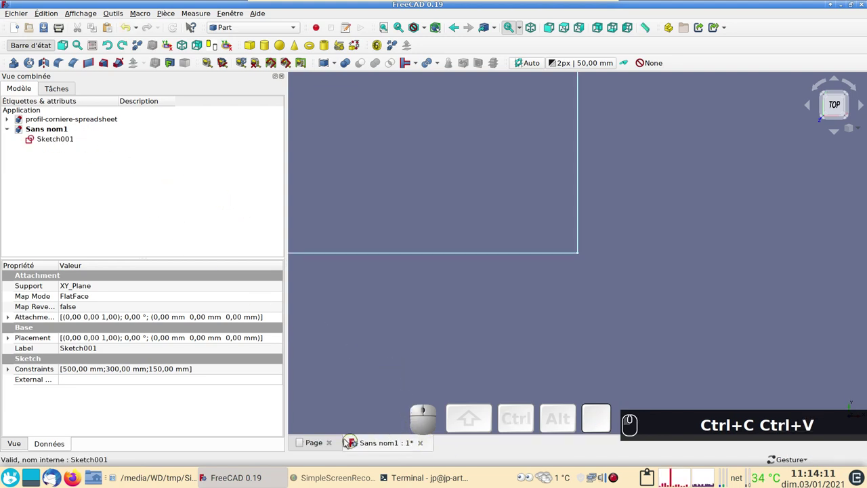
left_click(332, 443)
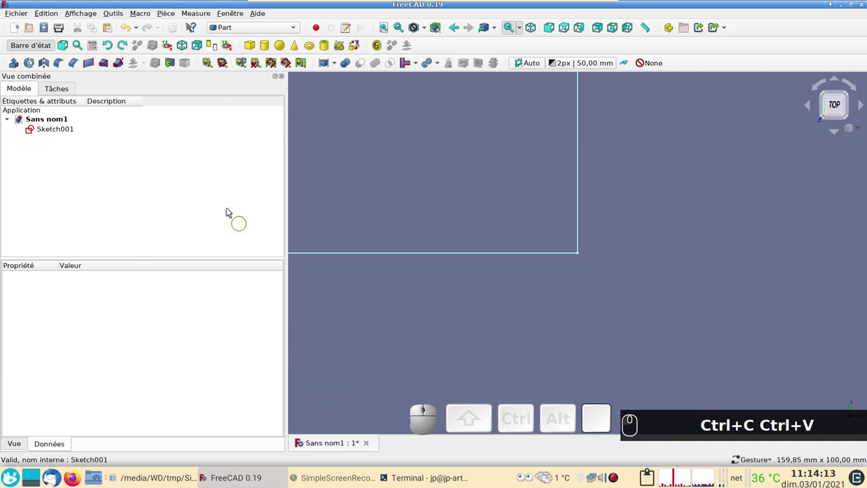
scroll("down", 3)
scroll("down", 3)
left_click_drag(408, 305, 132, 151)
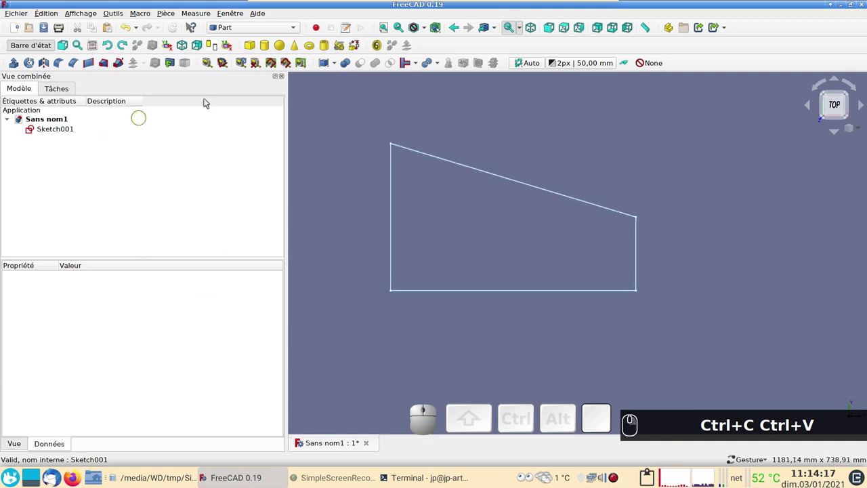
left_click(251, 33)
In Part Design, create a Body, move Sketch001 into it and start a sketch on XZ_Plane.
left_click(247, 43)
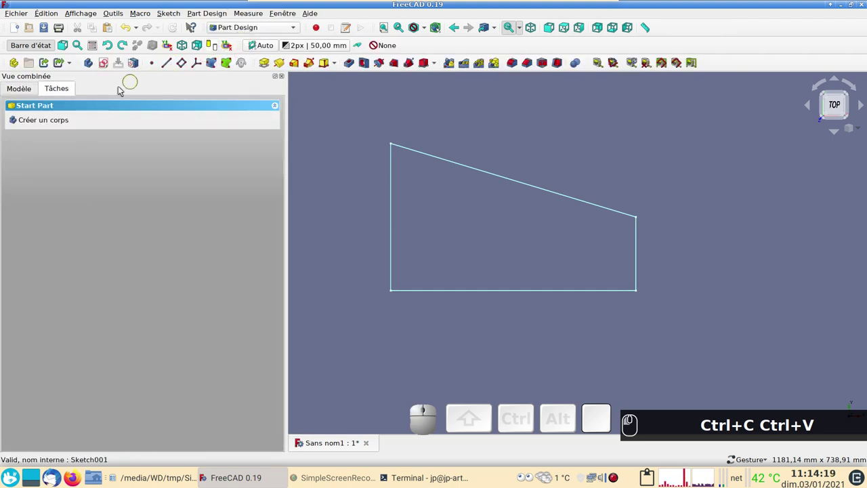
left_click(49, 125)
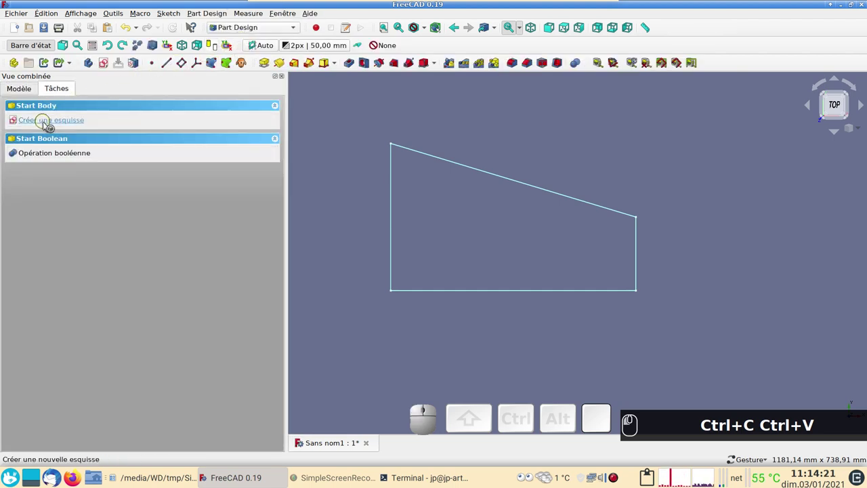
left_click(22, 91)
left_click_drag(56, 130, 99, 217)
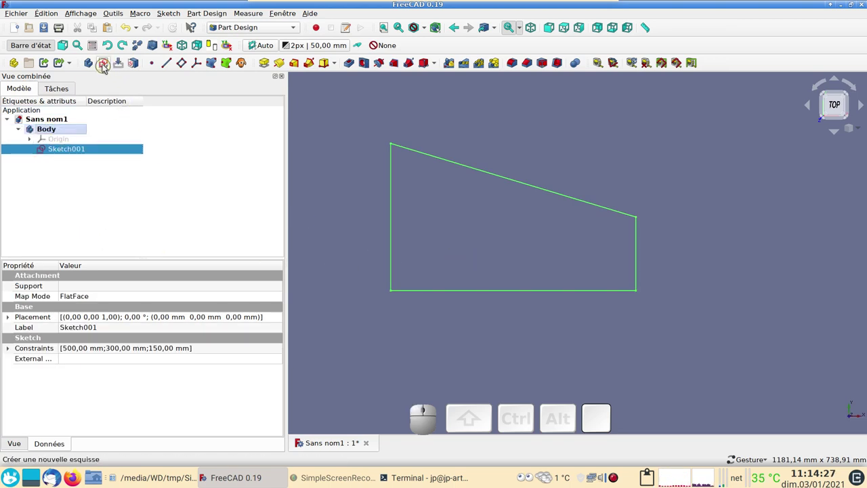
left_click(108, 69)
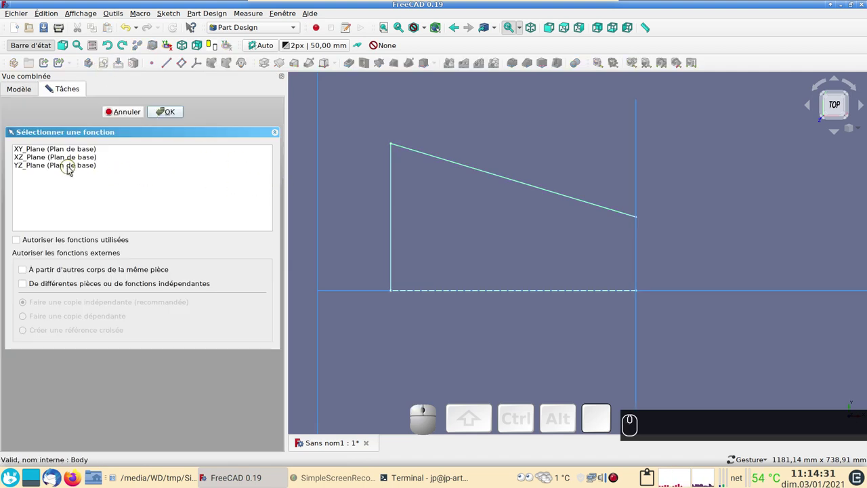
left_click(47, 159)
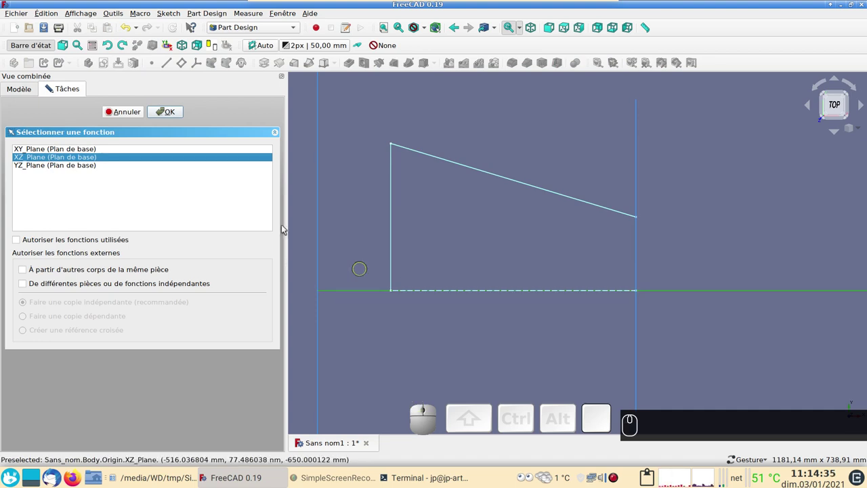
Confirm the XZ sketch, centre the view on the origin and begin a rectangle.
left_click(170, 115)
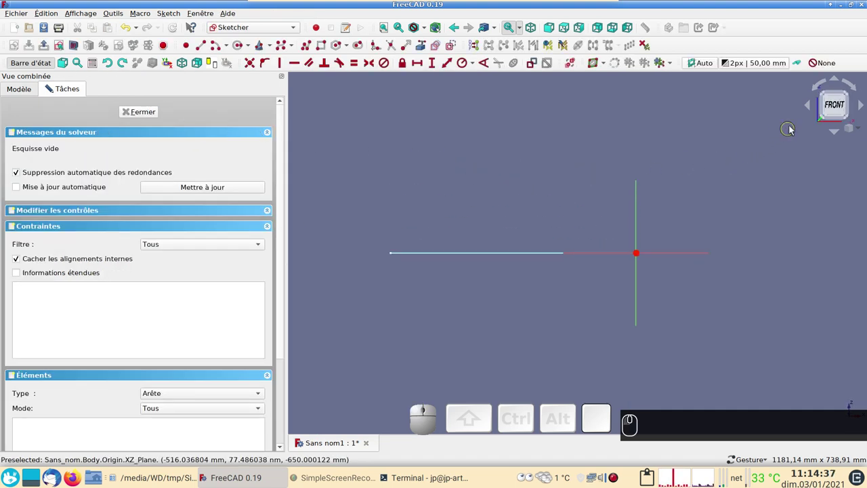
scroll("up", 3)
left_click_drag(573, 197, 460, 200)
scroll("up", 3)
scroll("up", 3)
left_click_drag(526, 208, 490, 212)
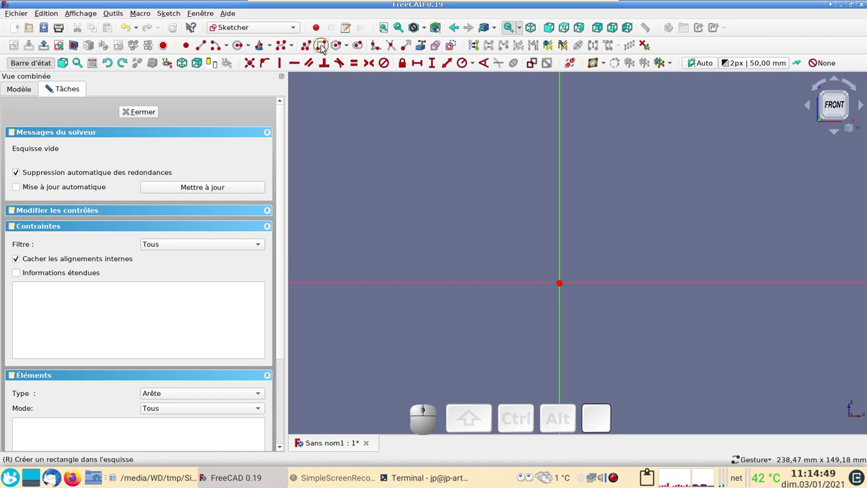
left_click(323, 47)
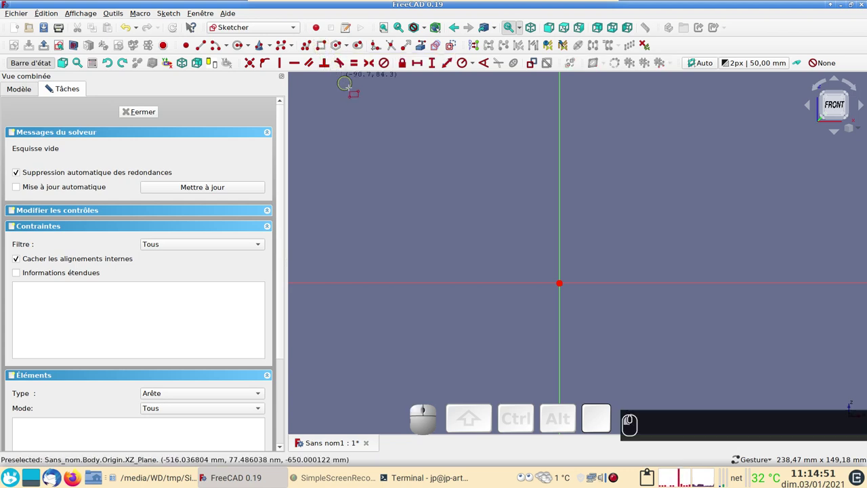
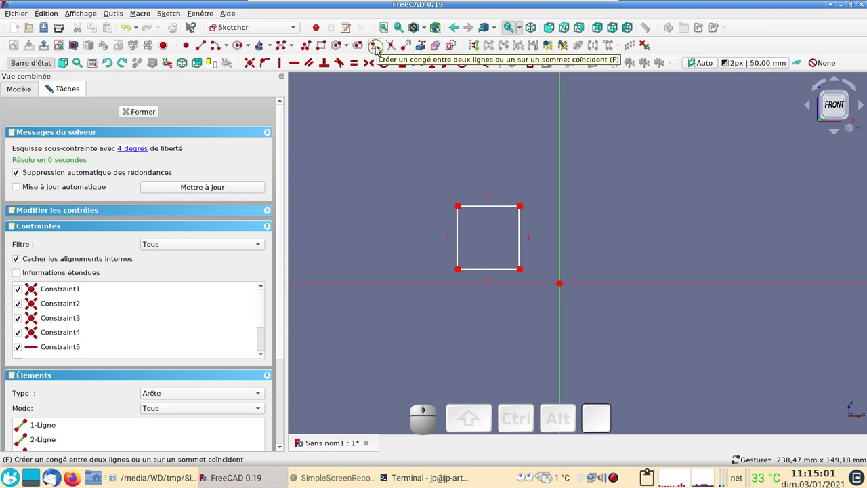
Fillet the rectangle's four corners and select all four corner arcs.
left_click(382, 52)
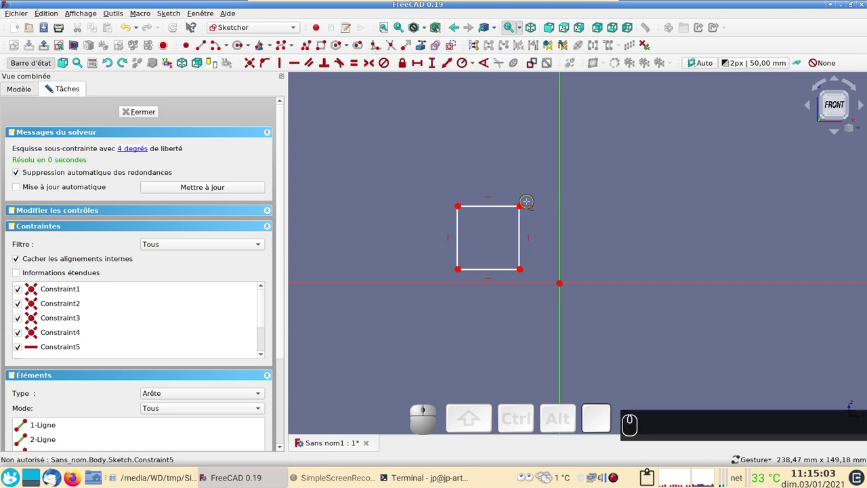
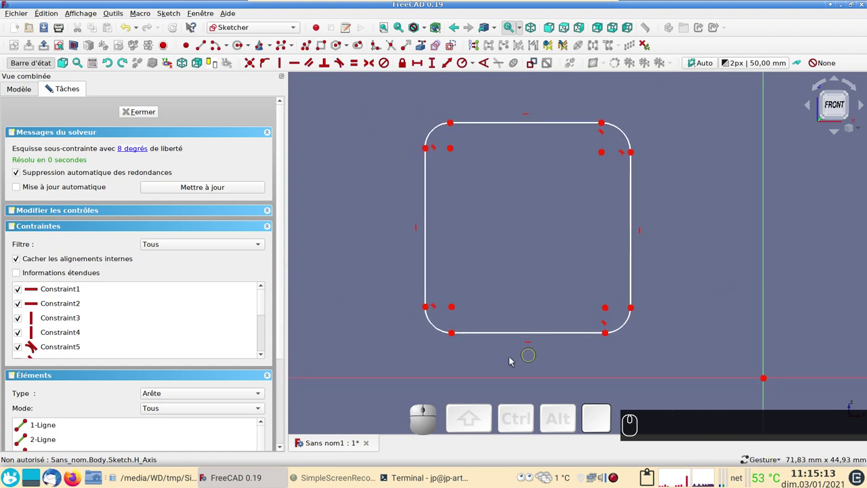
right_click(426, 339)
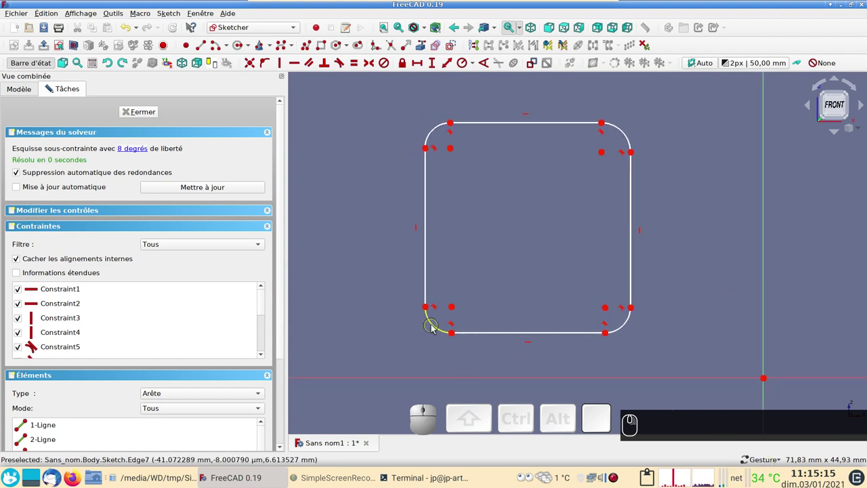
left_click(438, 324)
left_click(439, 129)
left_click(624, 129)
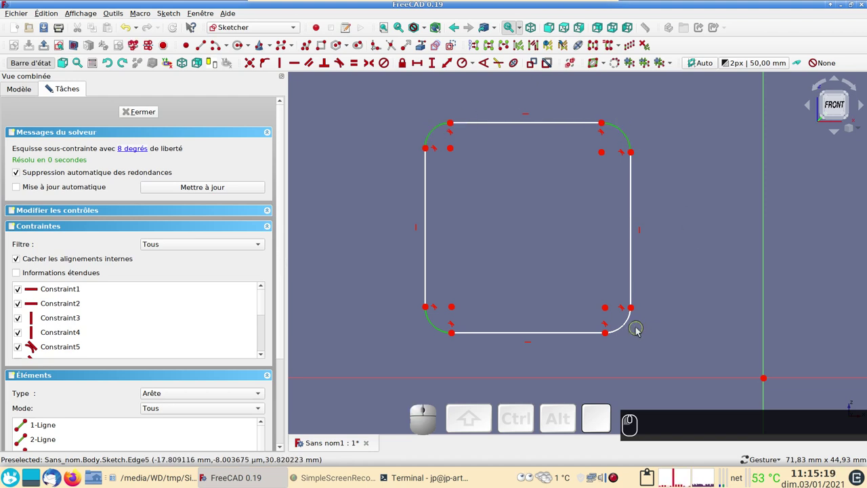
left_click(625, 324)
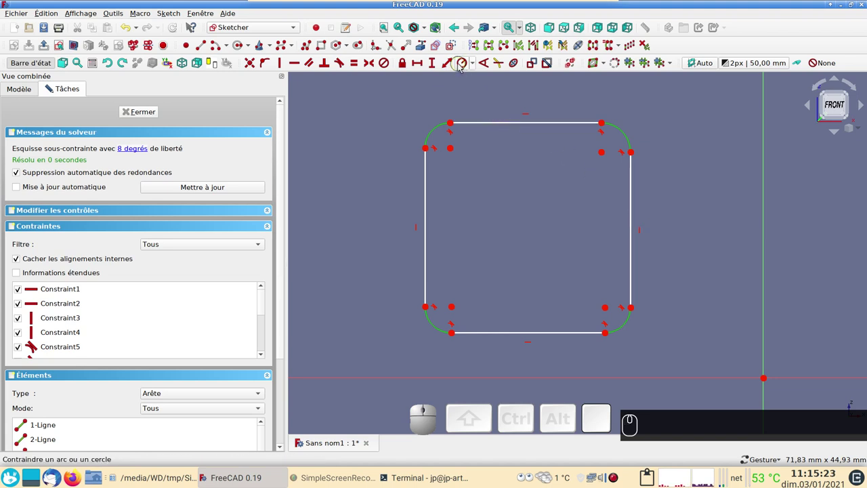
Constrain the four corner arcs to an equal 2 mm radius.
left_click(461, 65)
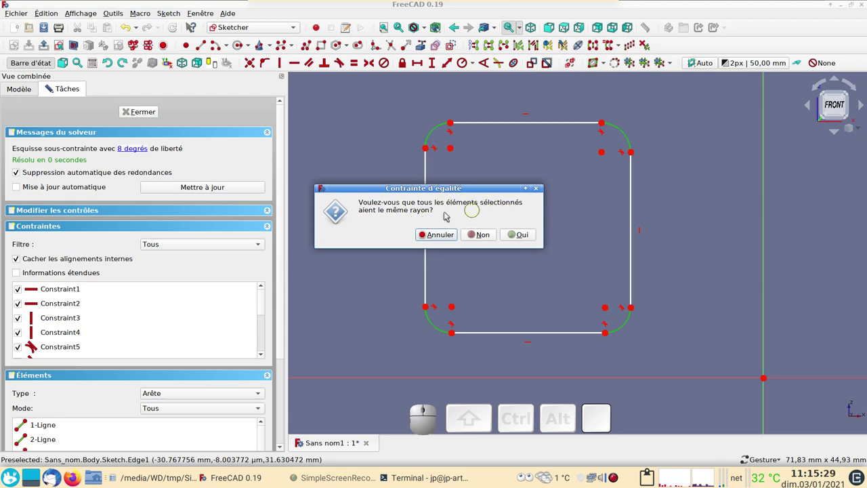
left_click(524, 236)
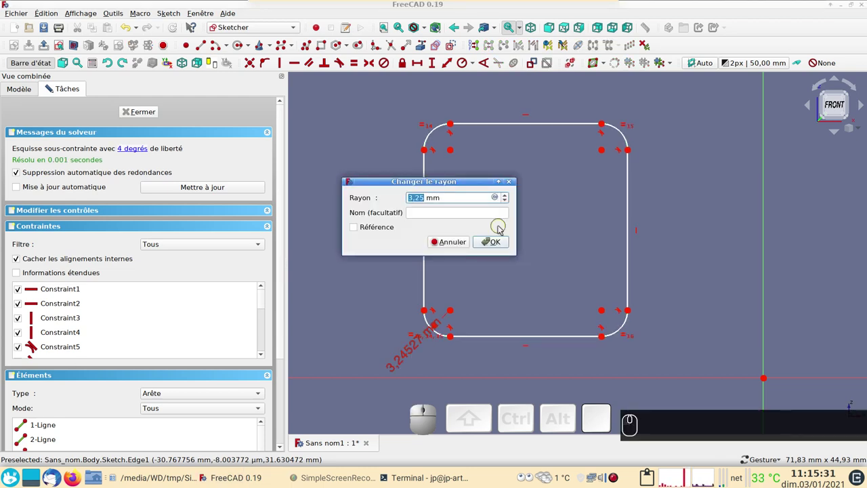
key("KP_2")
left_click(497, 244)
left_click(501, 134)
left_click(618, 237)
type("(2)")
left_click(359, 67)
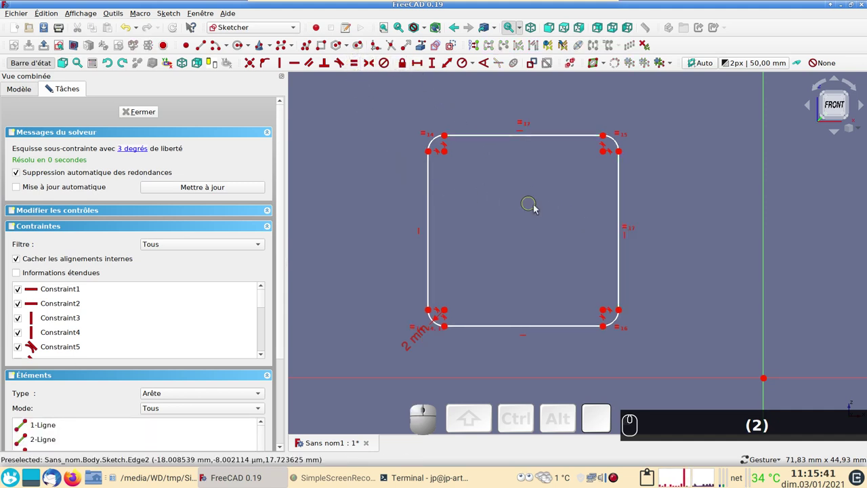
Dimension the profile's height at 20 mm between its right corner points.
left_click(609, 141)
left_click(609, 331)
left_click(440, 71)
key("Return")
type("(2) (0) ↵")
scroll("down", 3)
left_click_drag(604, 233, 537, 218)
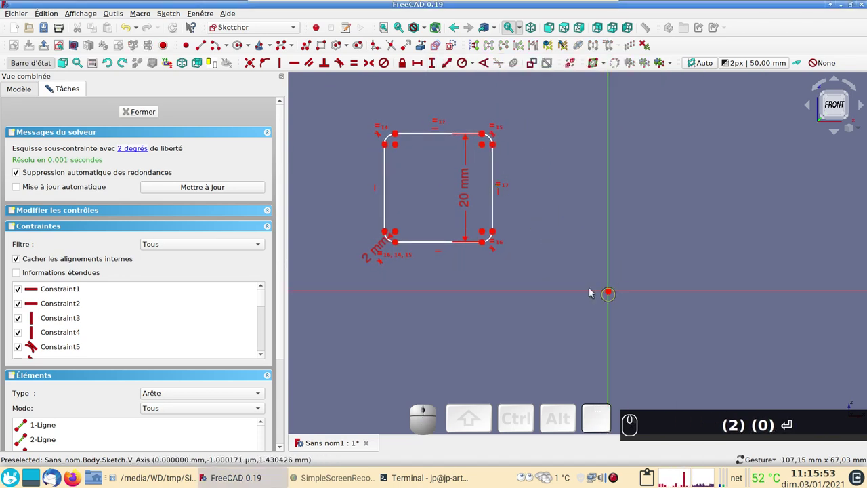
scroll("down", 3)
scroll("up", 3)
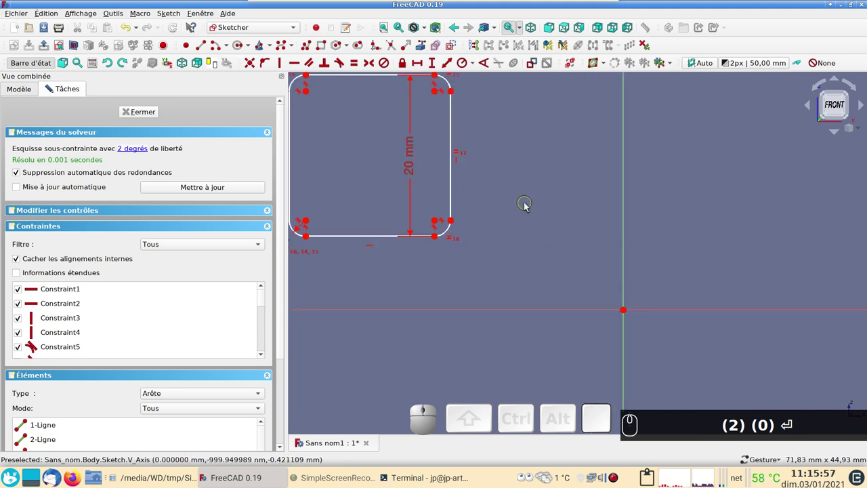
type("(2) (0) ↵")
scroll("down", 3)
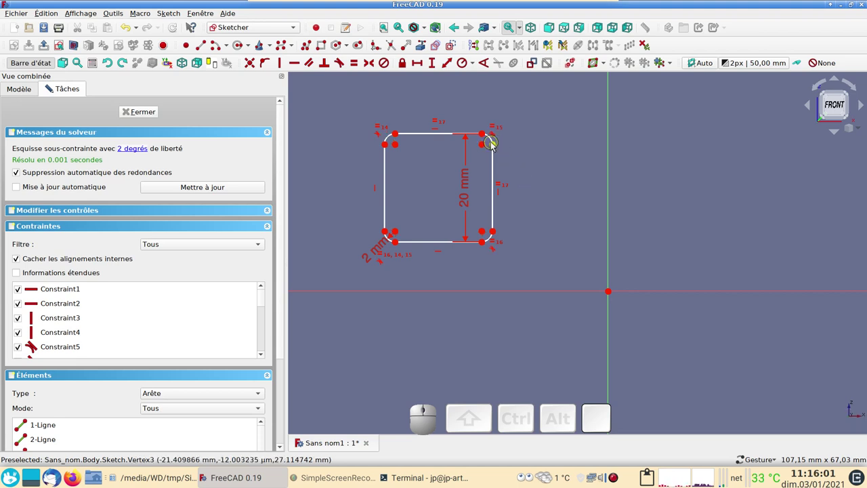
Make the right corners symmetric about the horizontal axis and put the right side through the origin.
left_click(497, 149)
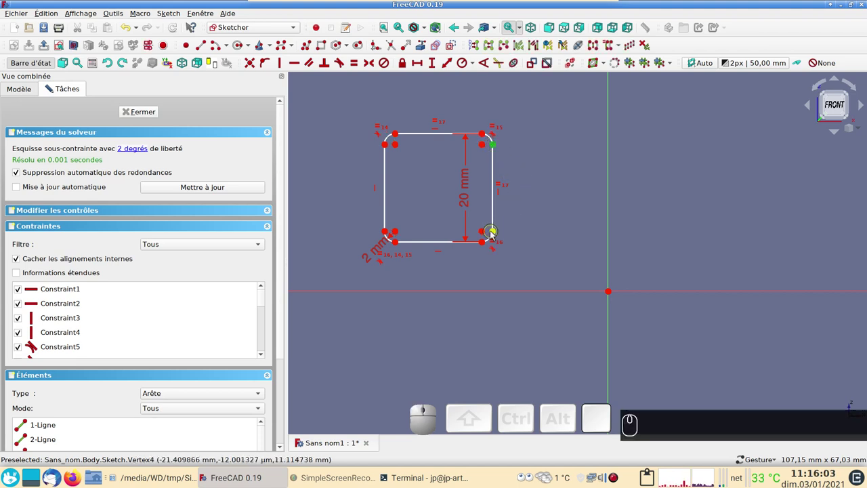
left_click(494, 232)
left_click(530, 291)
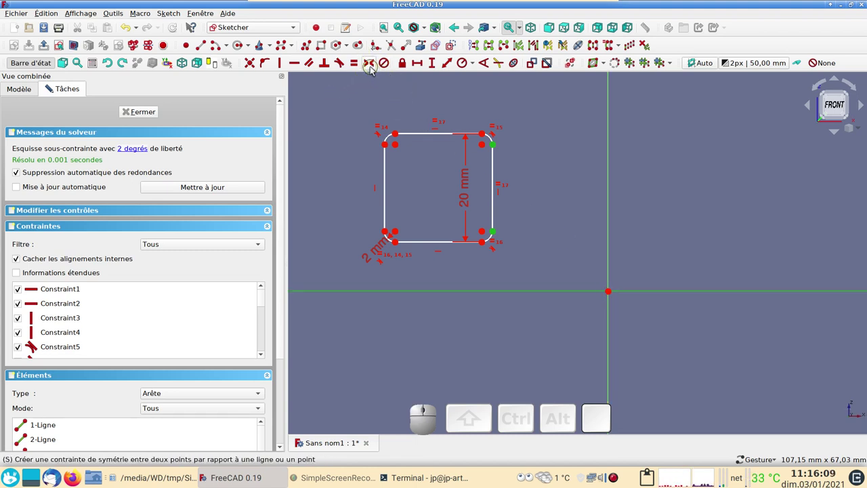
left_click(375, 68)
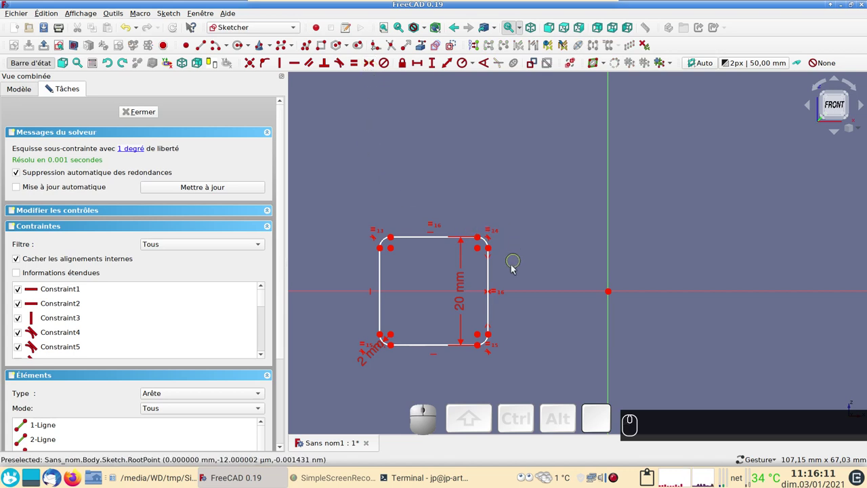
left_click(491, 280)
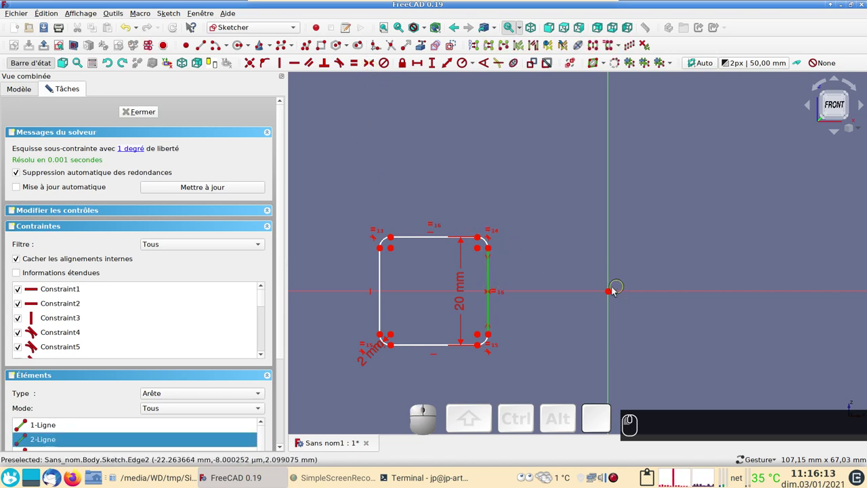
left_click(615, 296)
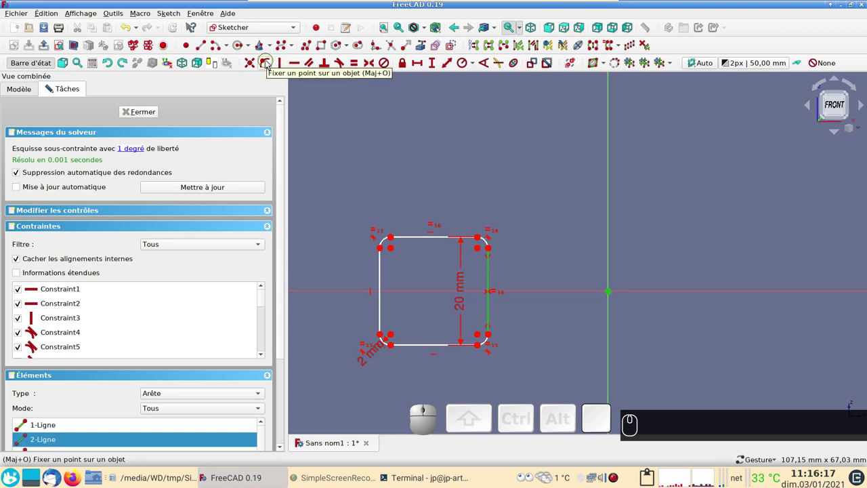
left_click(269, 62)
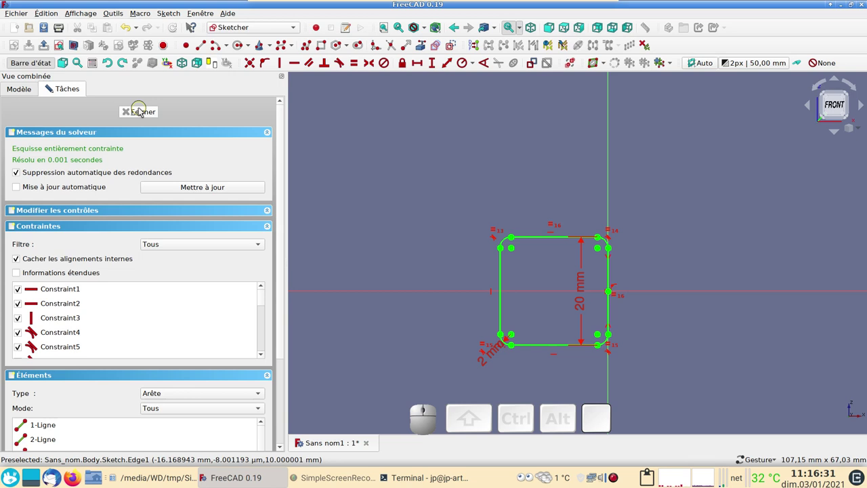
Close the profile sketch and start another sketch in the Body.
left_click(145, 113)
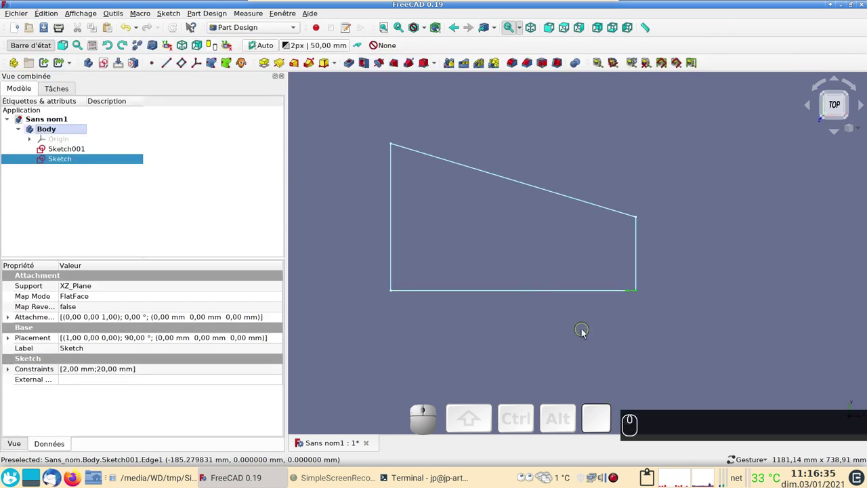
scroll("up", 3)
left_click_drag(586, 333, 514, 249)
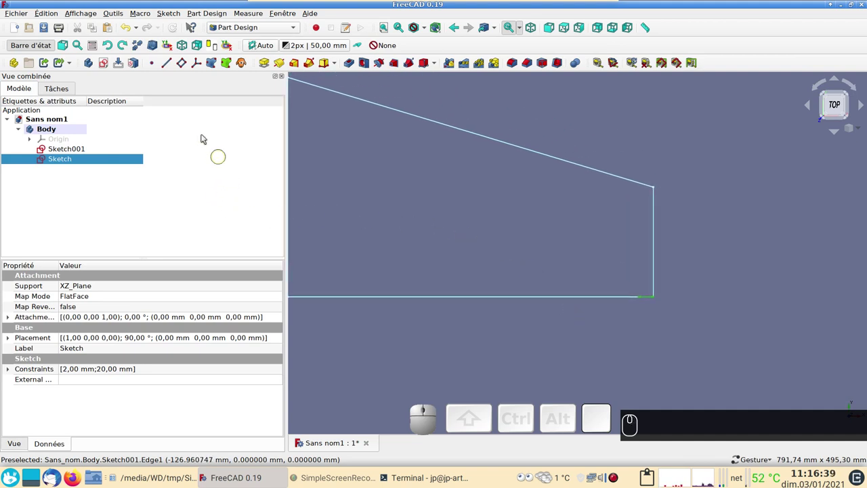
left_click(103, 62)
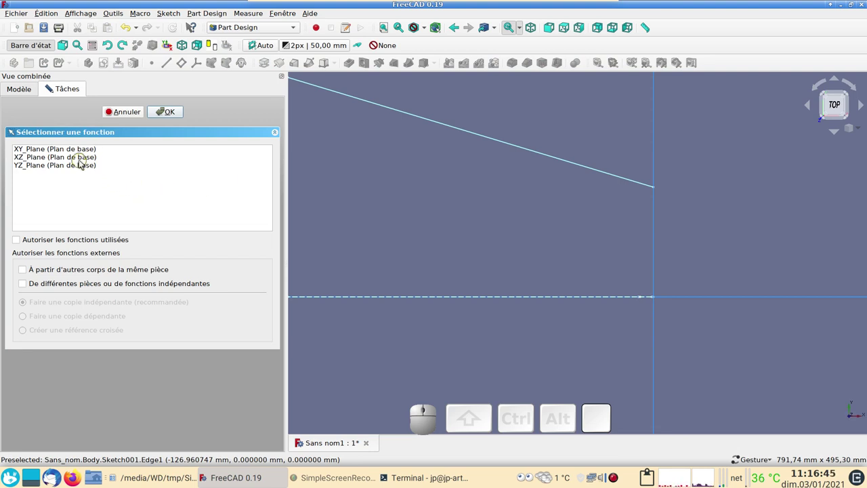
On XZ_Plane, draw a small inner rectangle and round its corners with fillets.
left_click(90, 164)
left_click(176, 115)
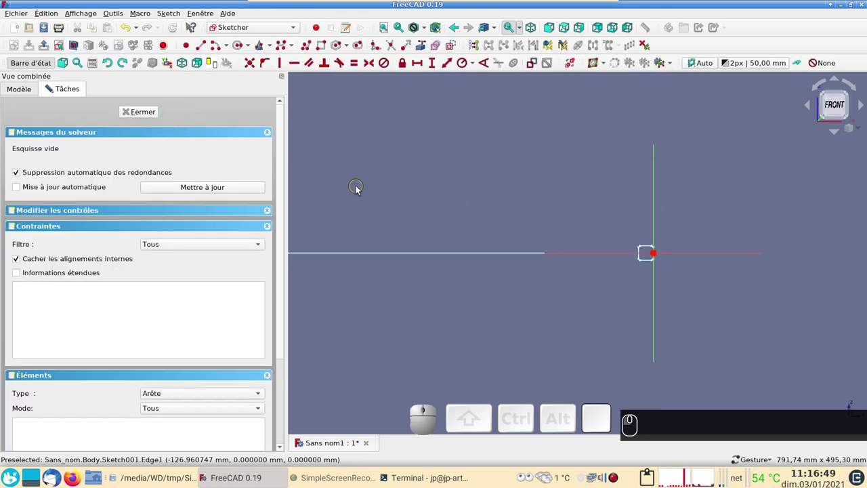
scroll("up", 3)
right_click(608, 187)
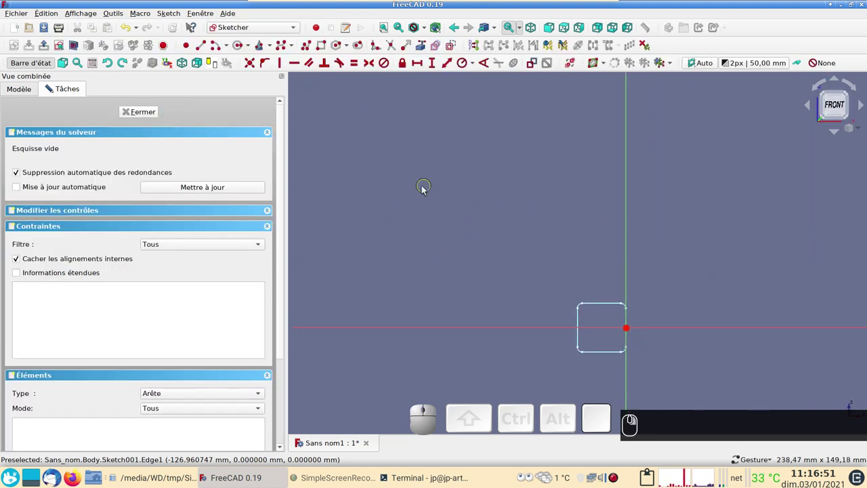
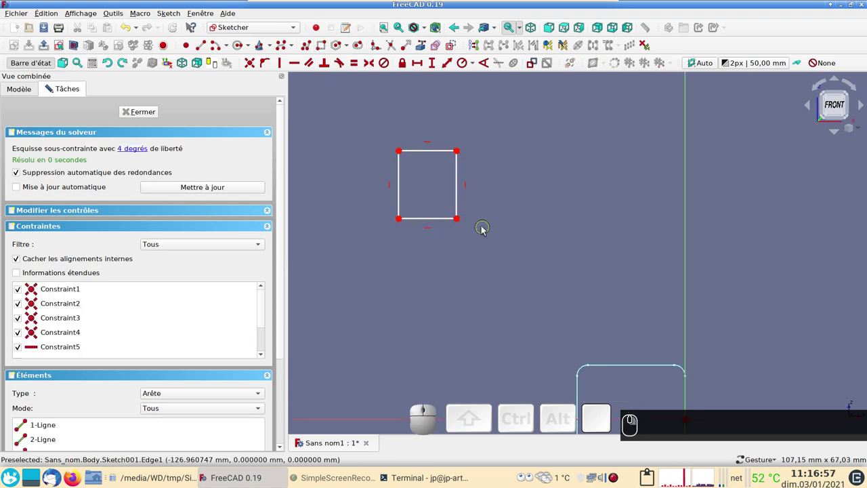
left_click(465, 219)
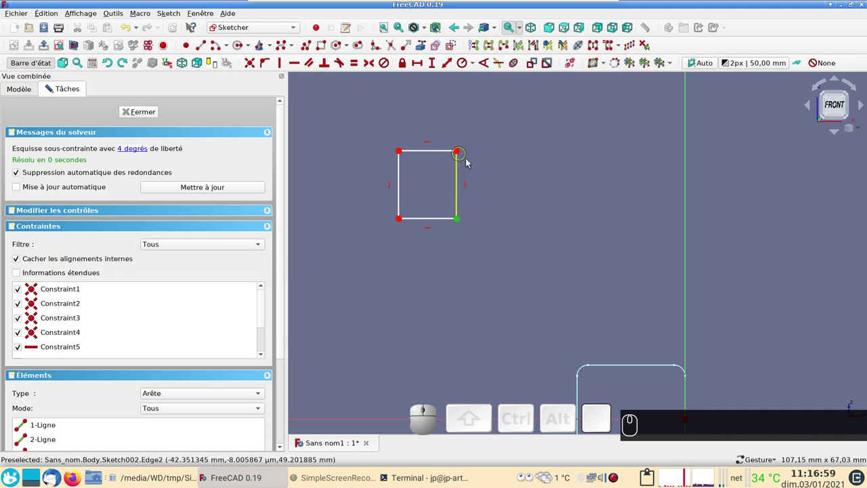
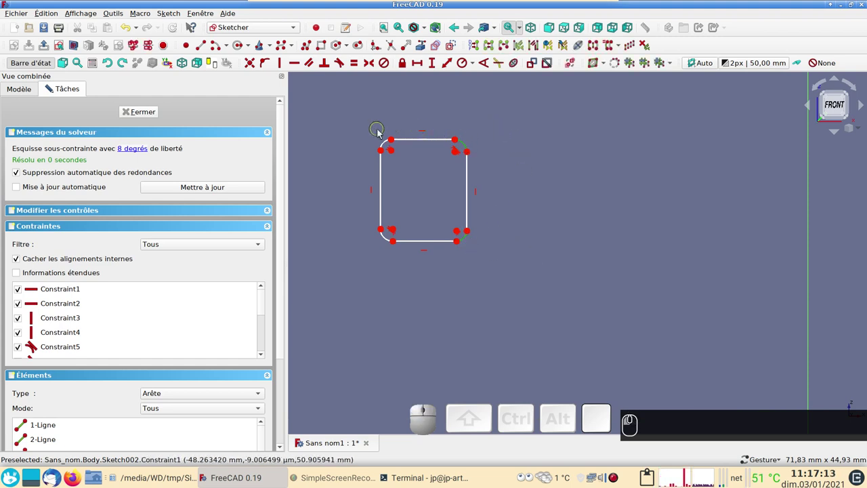
left_click(385, 144)
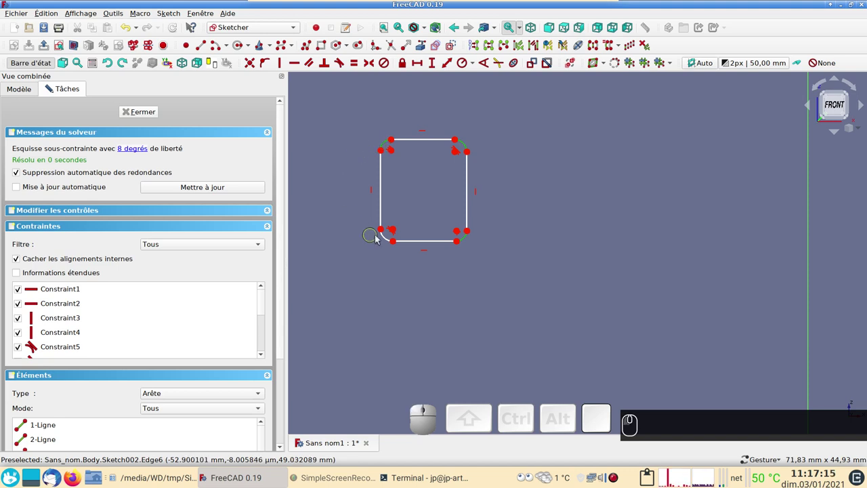
left_click(388, 236)
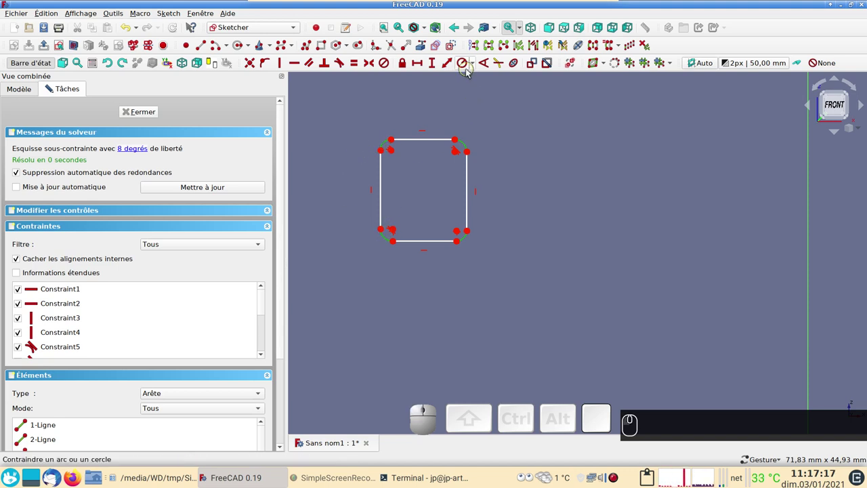
Make the inner profile's corner arcs equal with a 1 mm radius.
left_click(464, 67)
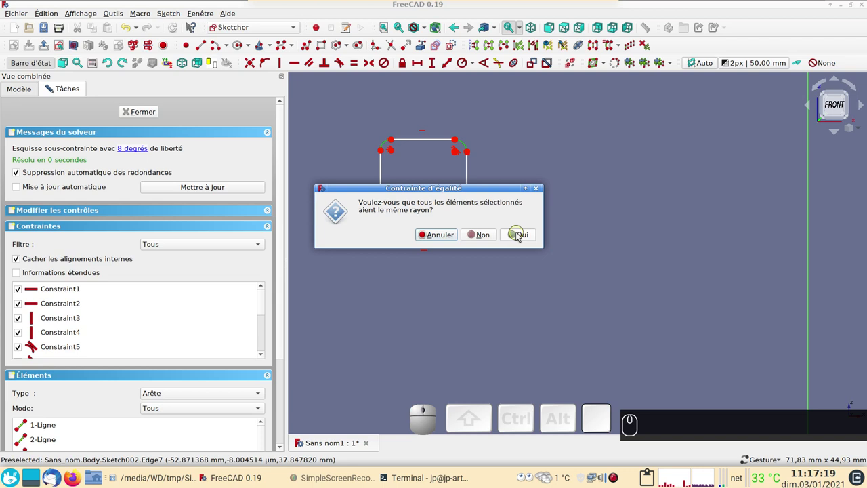
left_click(520, 234)
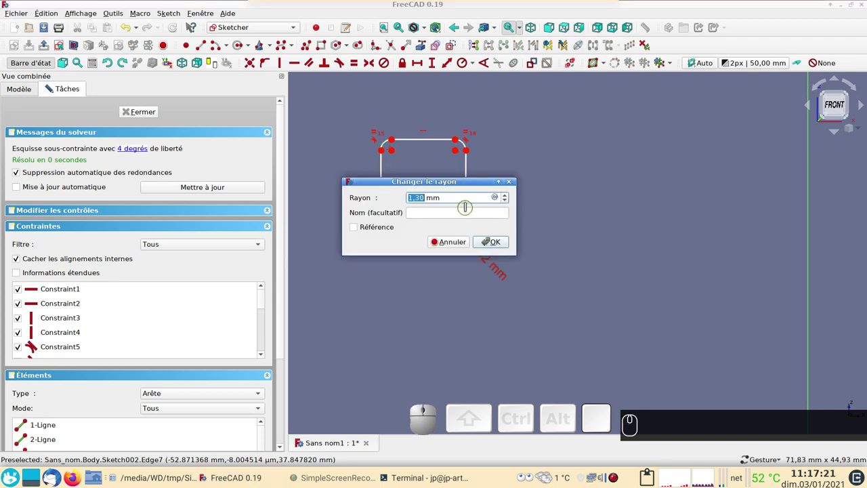
key("1")
left_click(498, 240)
scroll("up", 3)
scroll("down", 3)
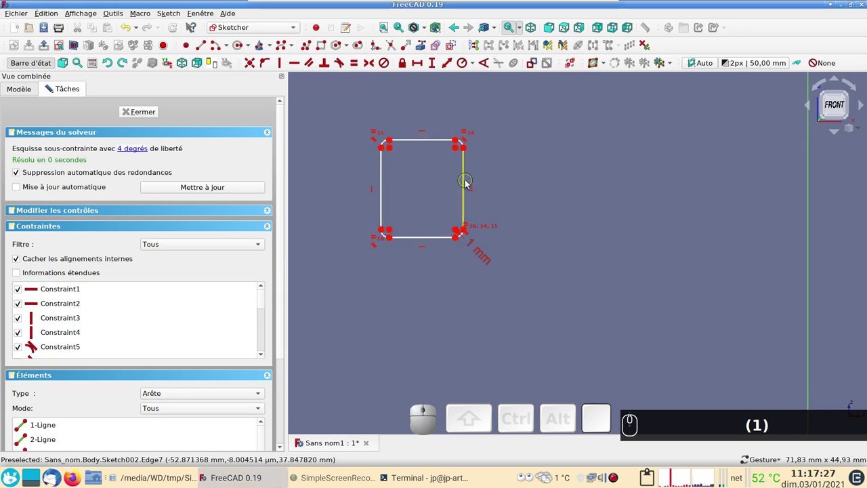
Constrain the inner profile's top and right sides to equal length.
left_click(468, 182)
left_click(420, 139)
left_click(356, 67)
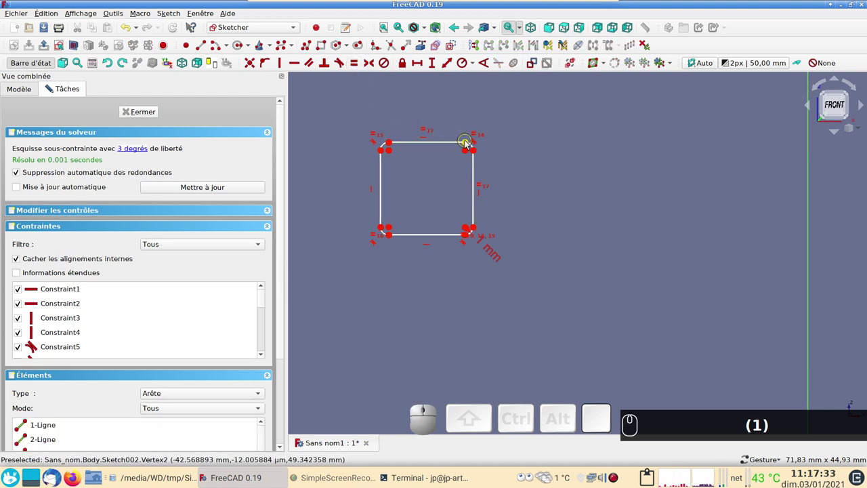
left_click(466, 143)
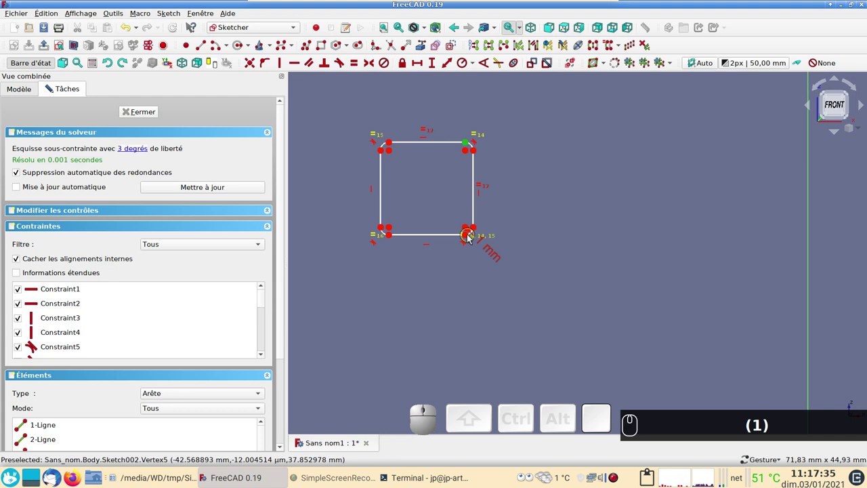
left_click(466, 236)
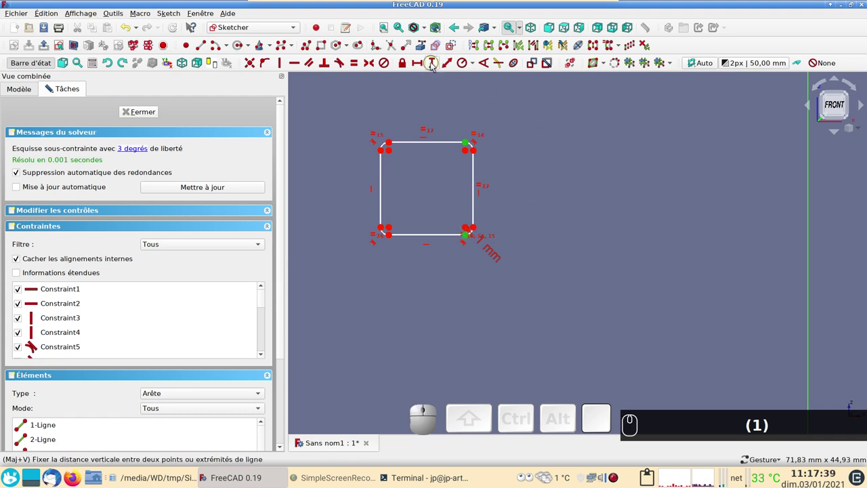
Dimension the inner square's height between its corners to 16 mm.
left_click(433, 64)
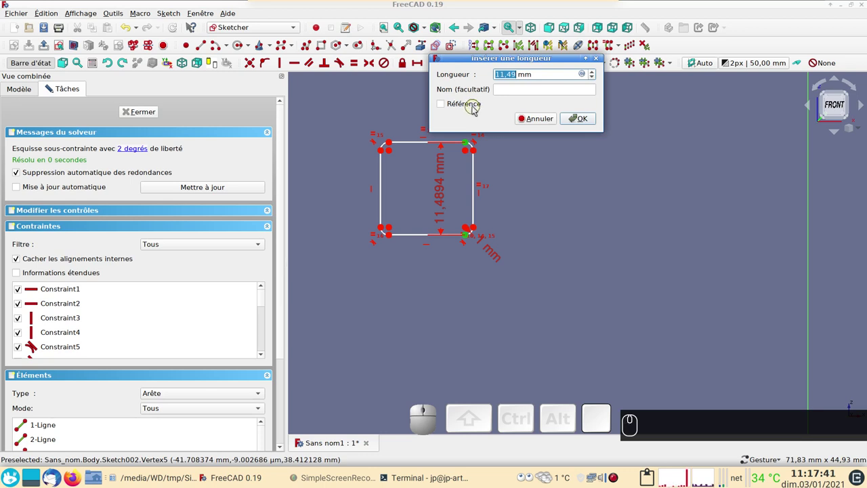
key("1")
key("6")
key("Return")
scroll("down", 3)
left_click_drag(545, 170, 510, 182)
scroll("up", 3)
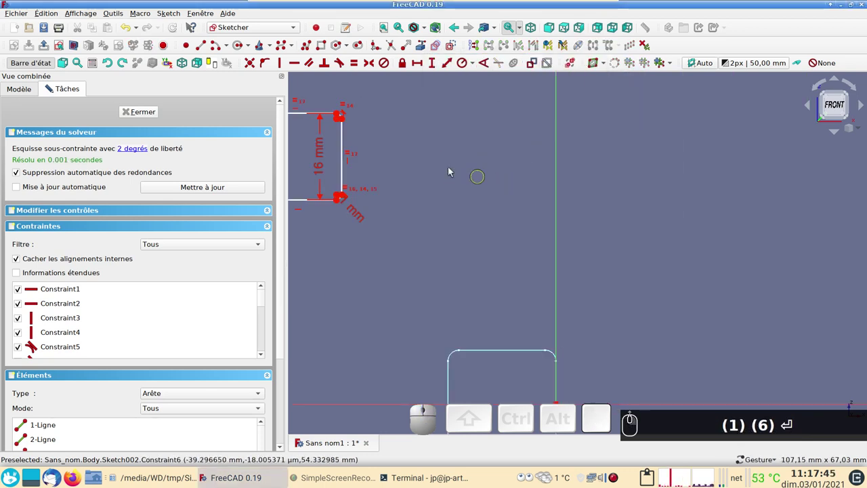
Constrain a profile point to the vertical axis with value 2 so the sketch is fully constrained.
left_click(349, 120)
left_click(348, 195)
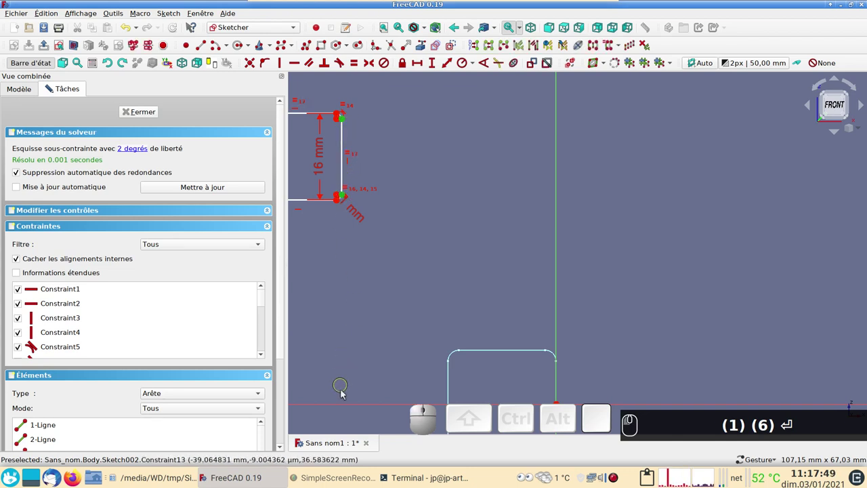
left_click(353, 405)
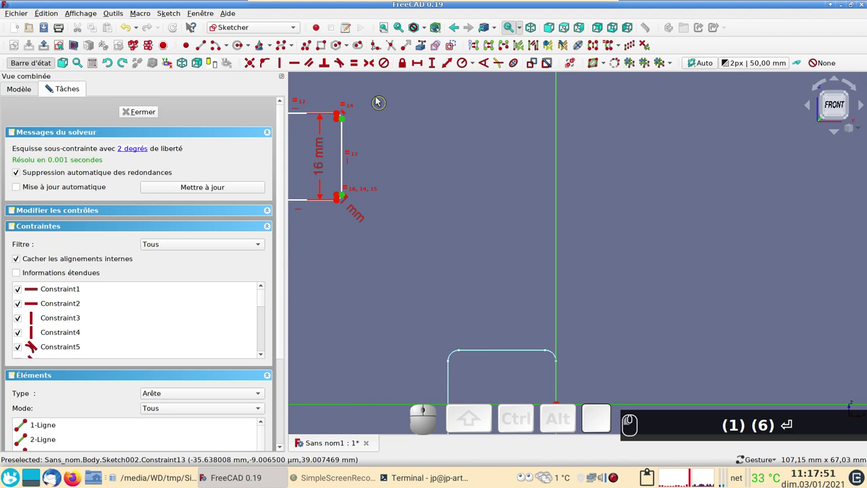
left_click(375, 67)
scroll("down", 3)
right_click(387, 200)
scroll("up", 3)
left_click_drag(402, 247, 462, 250)
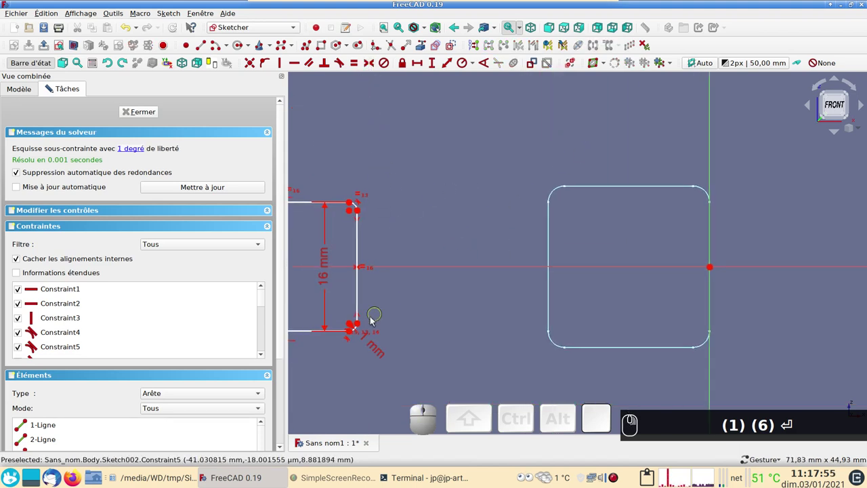
left_click(360, 325)
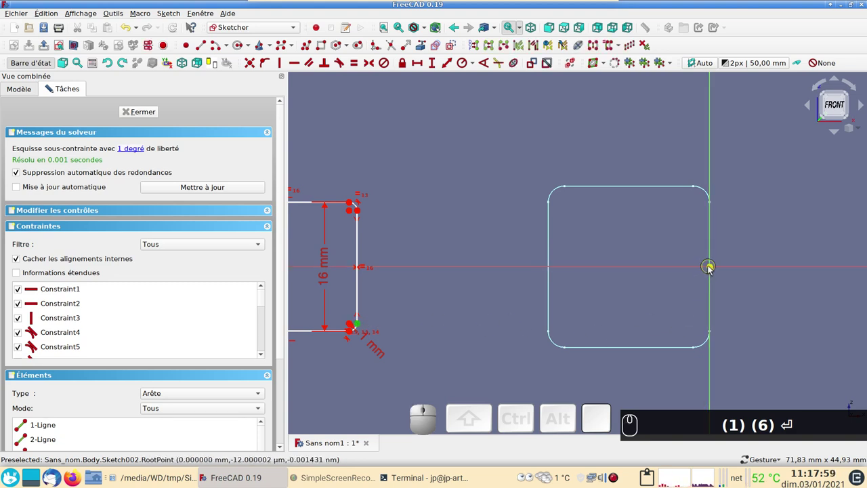
left_click(710, 268)
left_click(418, 60)
key("KP_2")
key("Return")
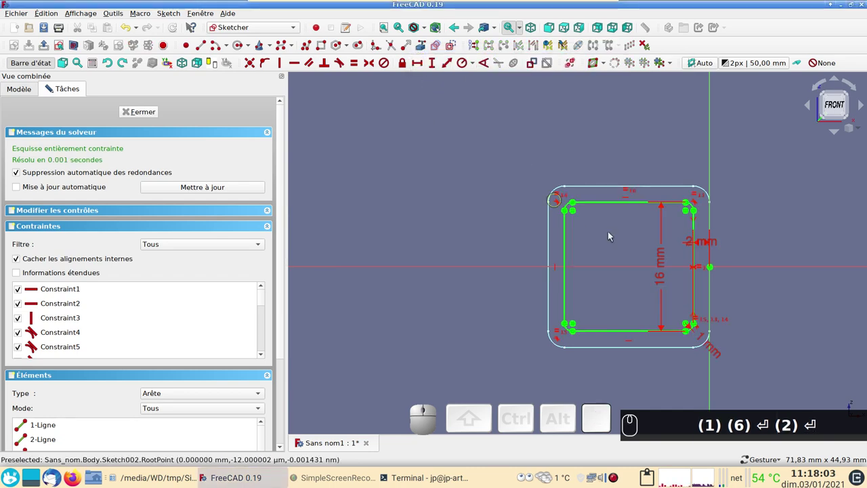
Select the square profile sketch and switch the workbench to Part.
left_click(148, 114)
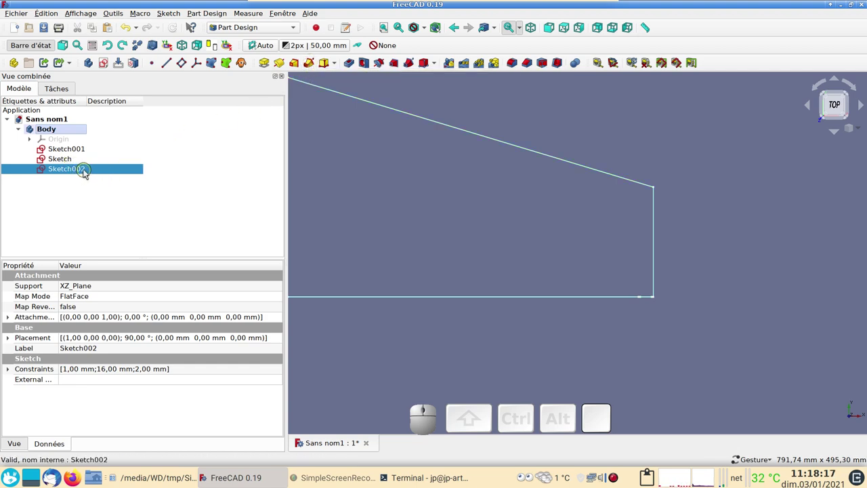
left_click_drag(361, 205, 336, 125)
left_click(254, 28)
left_click(245, 20)
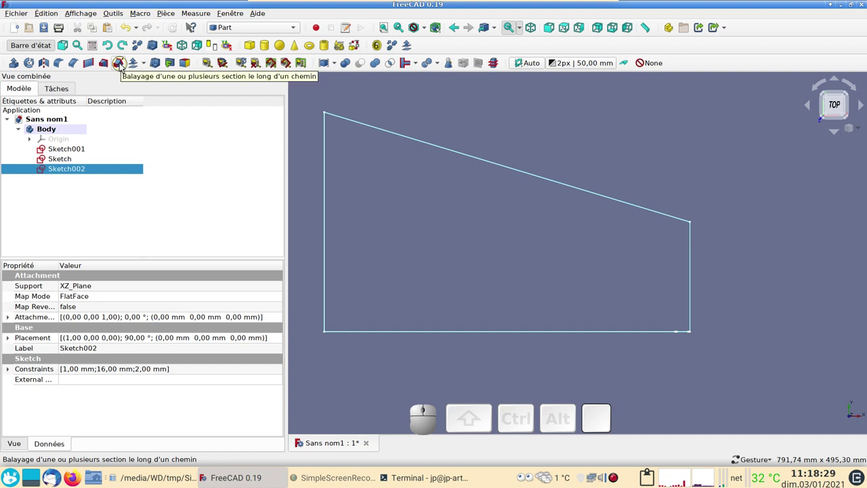
Start a sweep with Sketch002 as the profile and set it to create a solid.
left_click(124, 66)
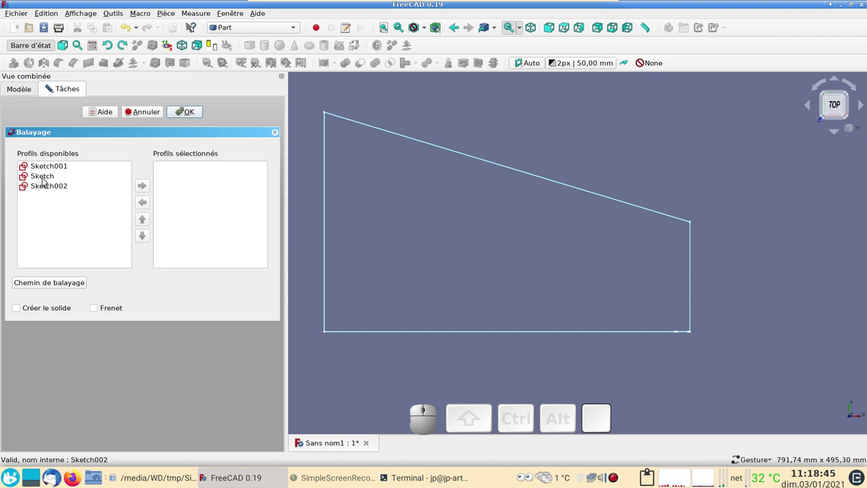
left_click(46, 187)
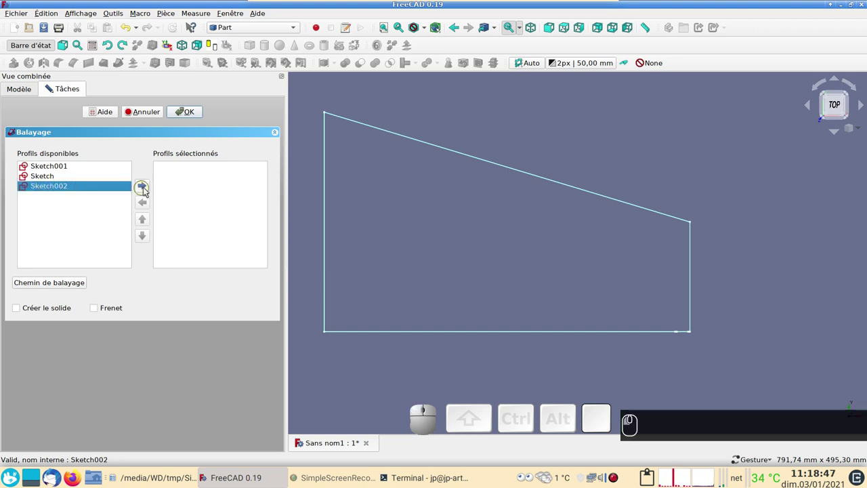
left_click(146, 189)
left_click(23, 308)
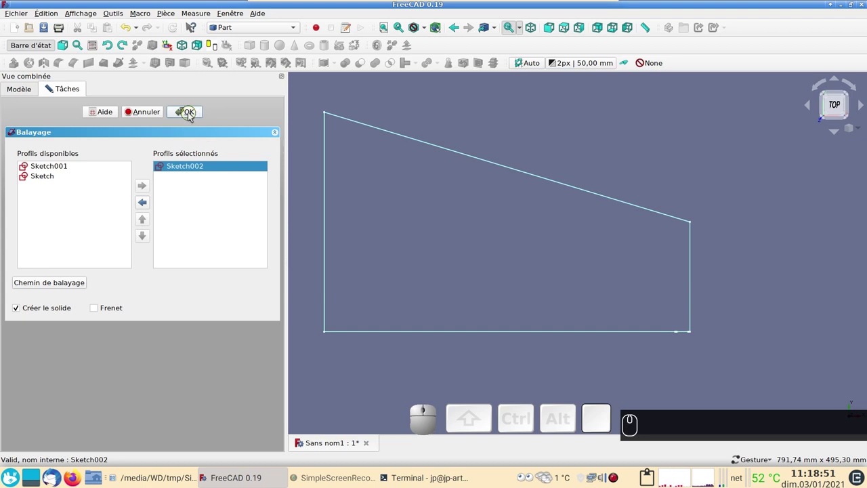
left_click(53, 281)
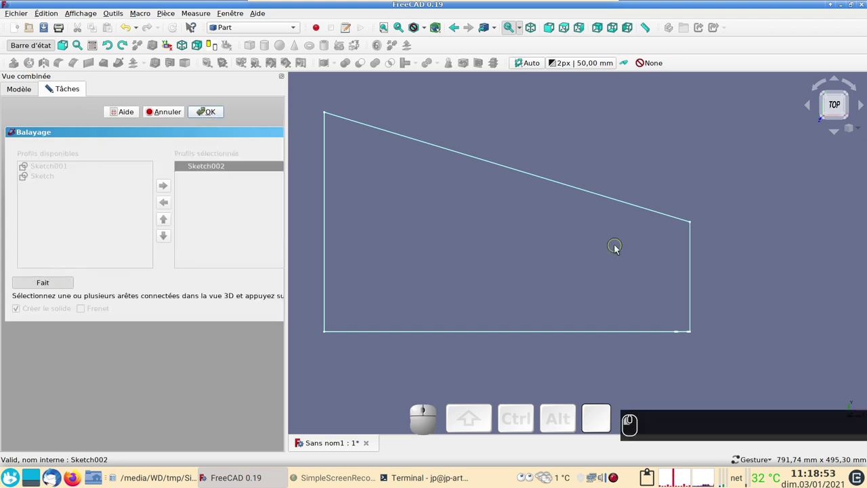
Use the four trapezoid edges as the sweep path and create the Sweep solid.
left_click(691, 275)
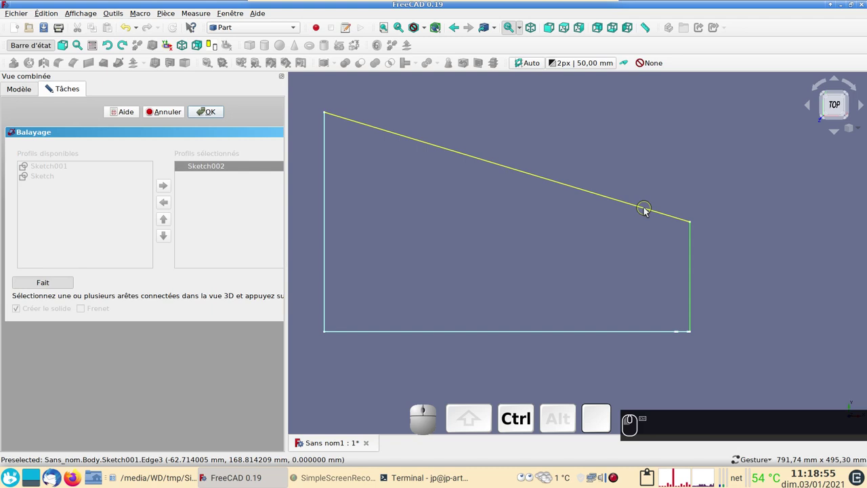
left_click(646, 209)
left_click(324, 231)
left_click(396, 332)
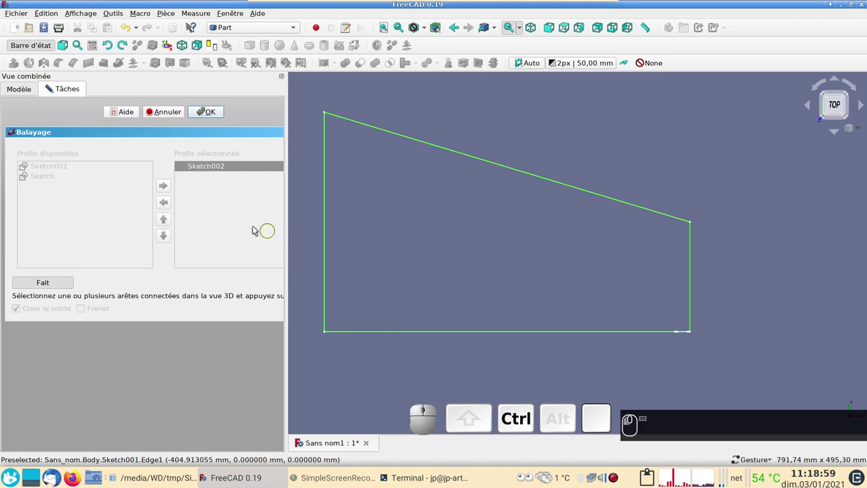
left_click(56, 286)
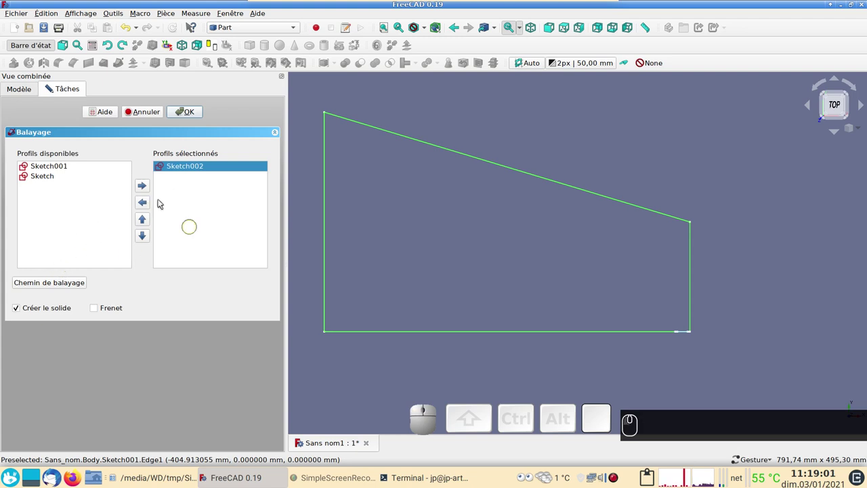
left_click(189, 113)
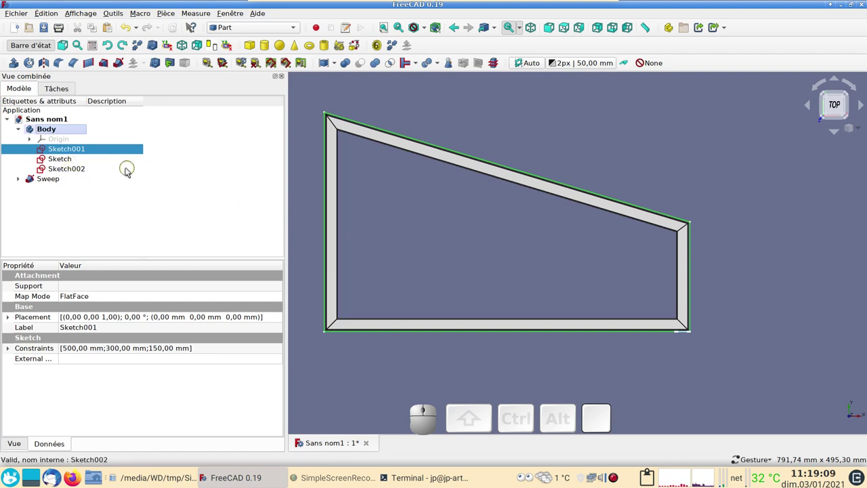
left_click(59, 179)
Hide the Sweep and orbit to view the square profile at the trapezoid corner.
key("space")
left_click(63, 174)
left_click_drag(434, 246, 458, 253)
scroll("up", 3)
right_click(454, 251)
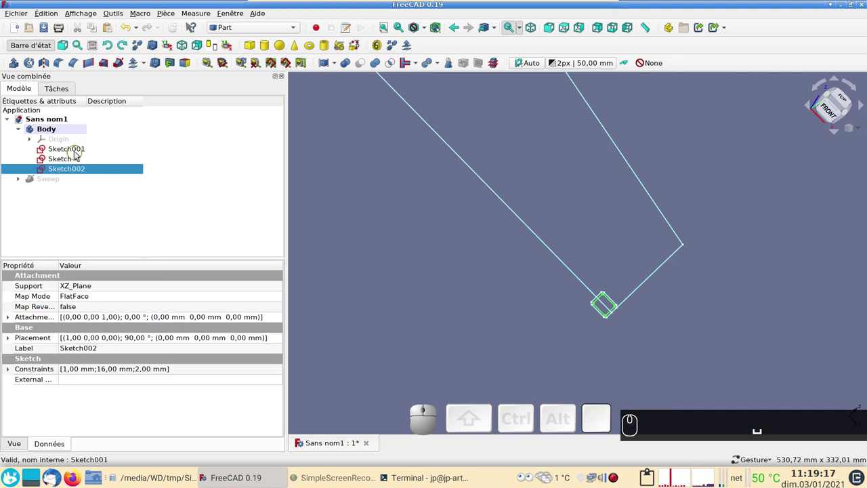
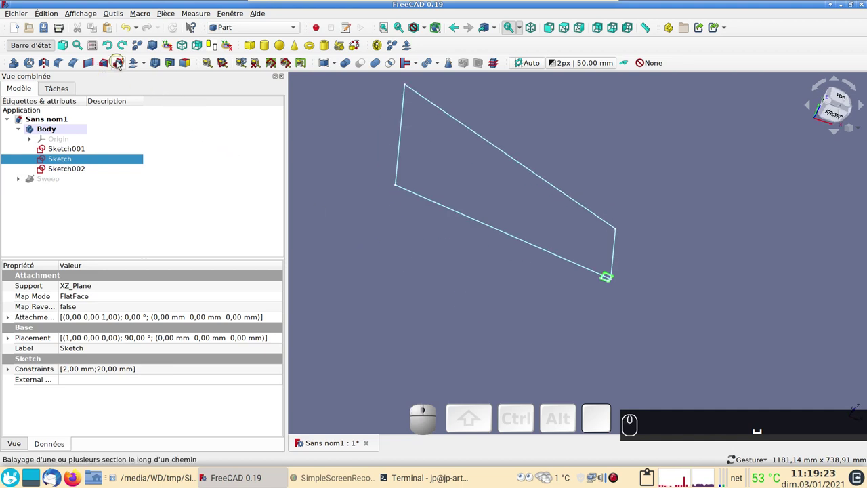
Start a second sweep with the outer Sketch as profile, set to create a solid.
left_click(123, 62)
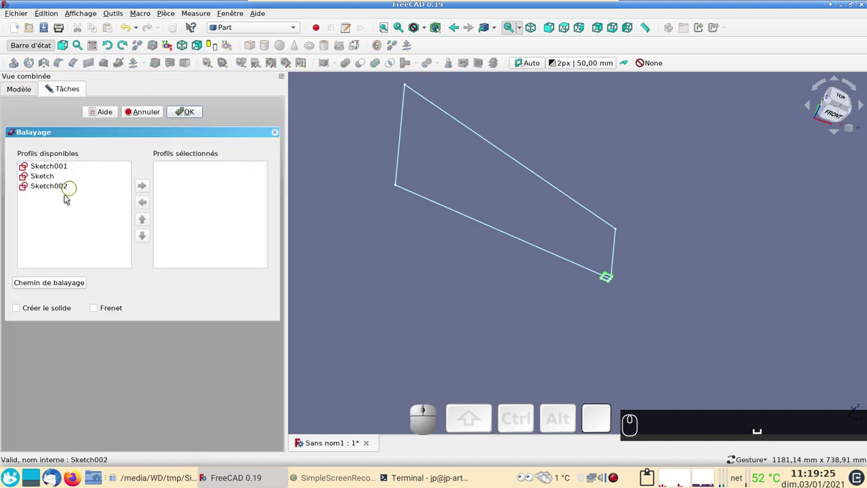
left_click(58, 183)
left_click(144, 185)
left_click(21, 310)
left_click(63, 283)
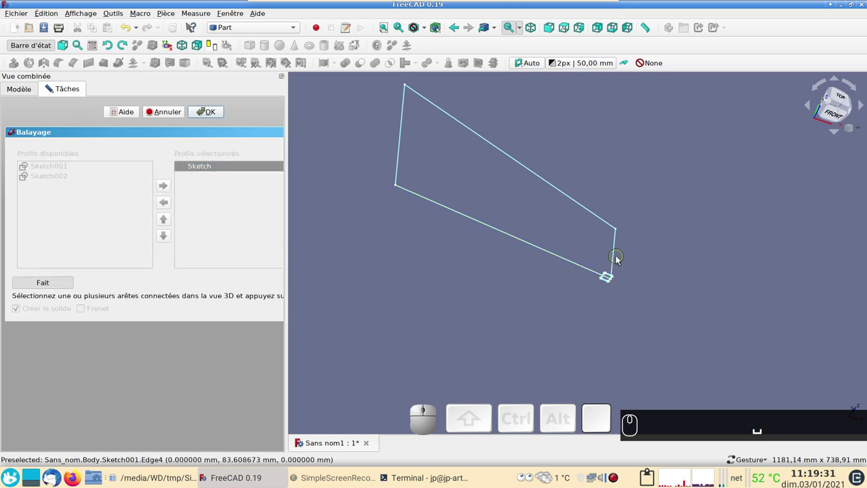
Use the trapezoid edges as the path and create the Sweep001 solid.
left_click(619, 262)
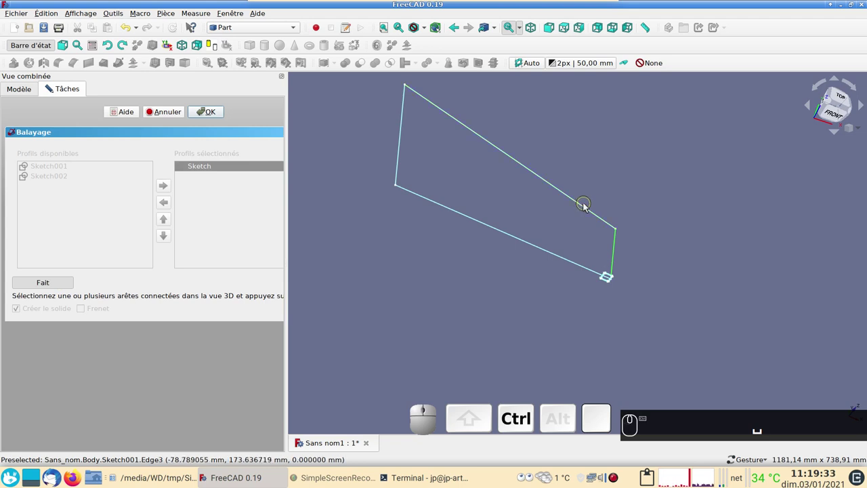
left_click(589, 209)
left_click(619, 253)
left_click(587, 211)
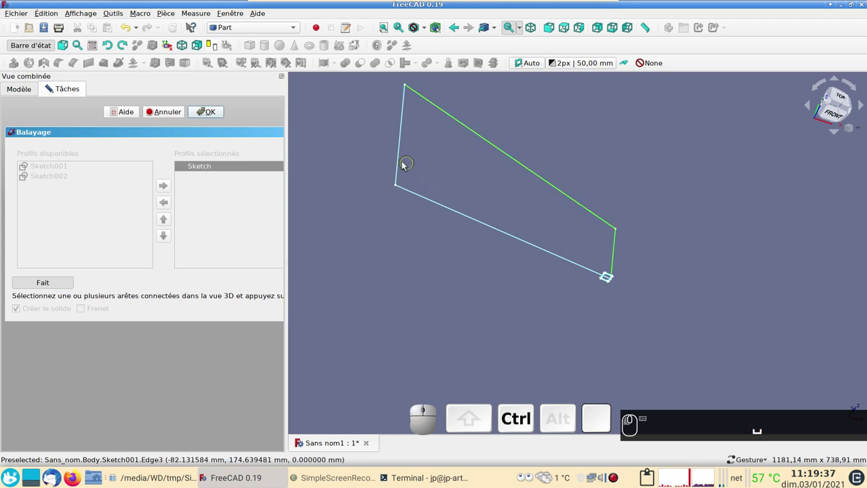
left_click(403, 169)
left_click(436, 203)
left_click(40, 286)
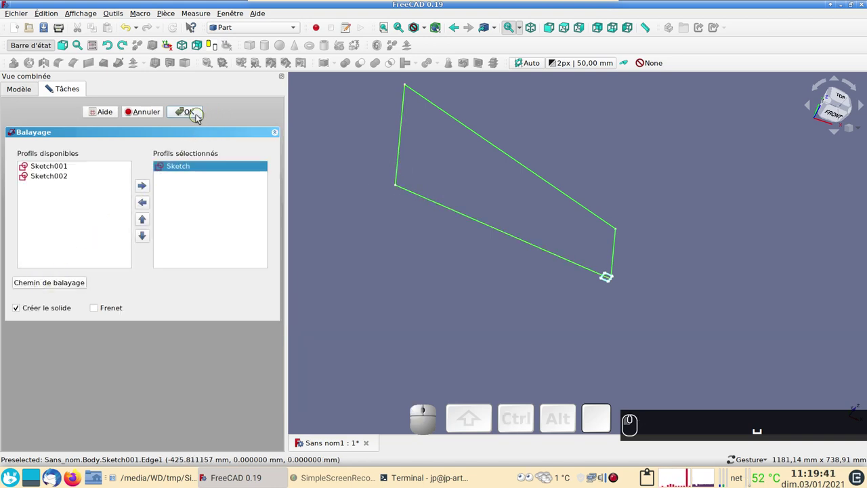
left_click(200, 119)
Show the hidden first Sweep again and select Sweep001 in the tree.
left_click_drag(622, 191, 500, 277)
scroll("up", 3)
scroll("down", 3)
left_click(56, 178)
key("space")
left_click(57, 191)
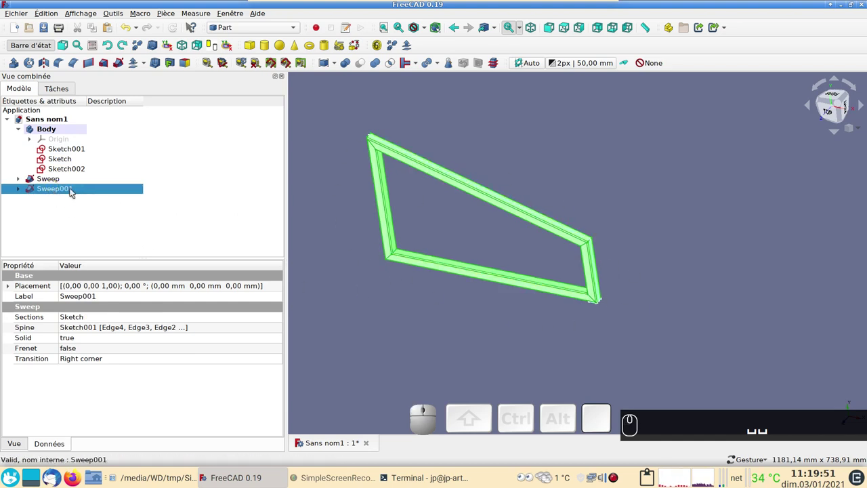
Cut one sweep from the other to form the hollow tube frame, viewed from the top.
left_click(58, 184)
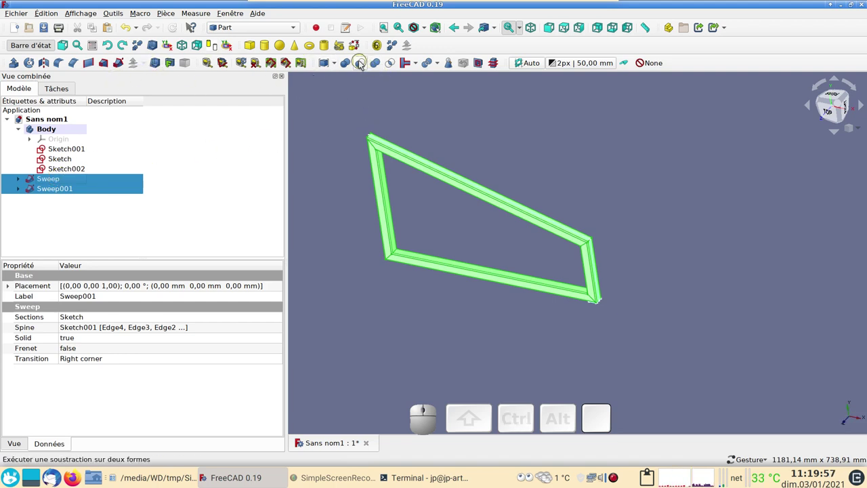
left_click(363, 63)
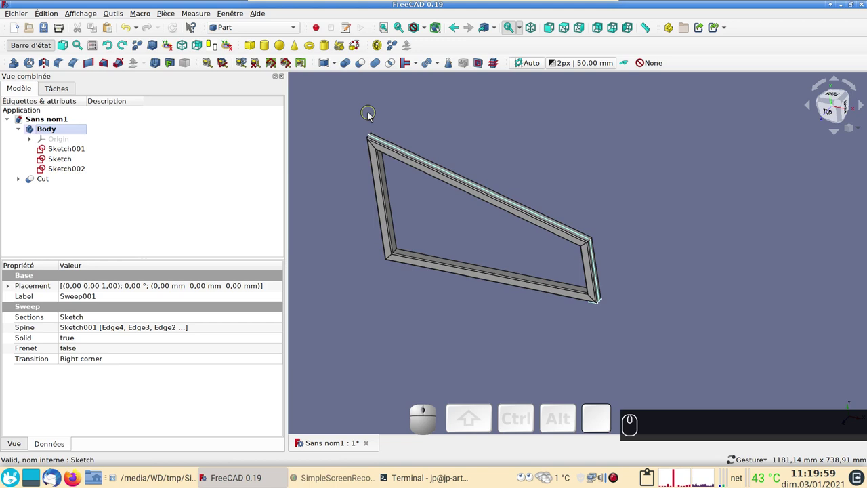
key("2")
left_click_drag(436, 217, 310, 165)
left_click(87, 17)
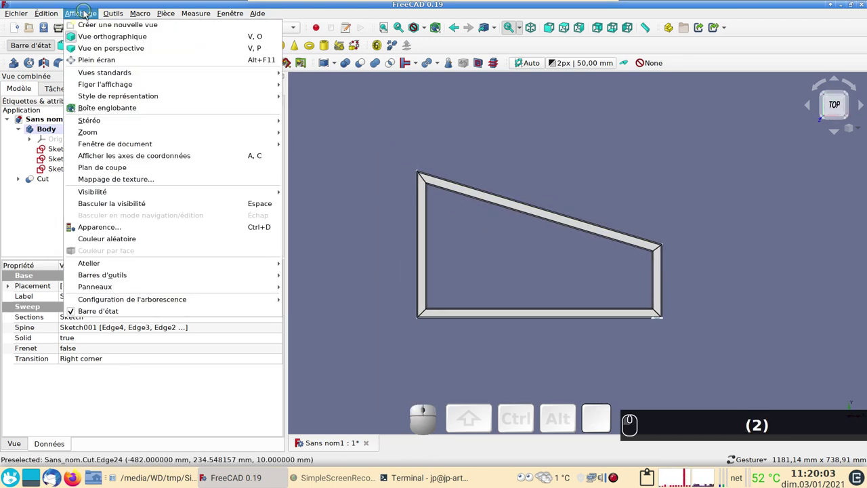
left_click(124, 171)
left_click(14, 238)
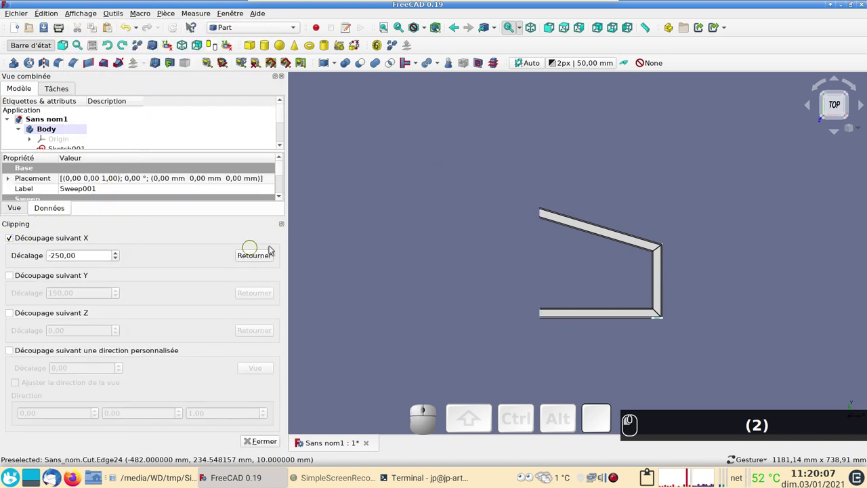
left_click_drag(396, 243, 533, 243)
scroll("up", 3)
left_click(616, 202)
scroll("up", 3)
left_click_drag(568, 176, 516, 242)
left_click_drag(521, 247, 138, 156)
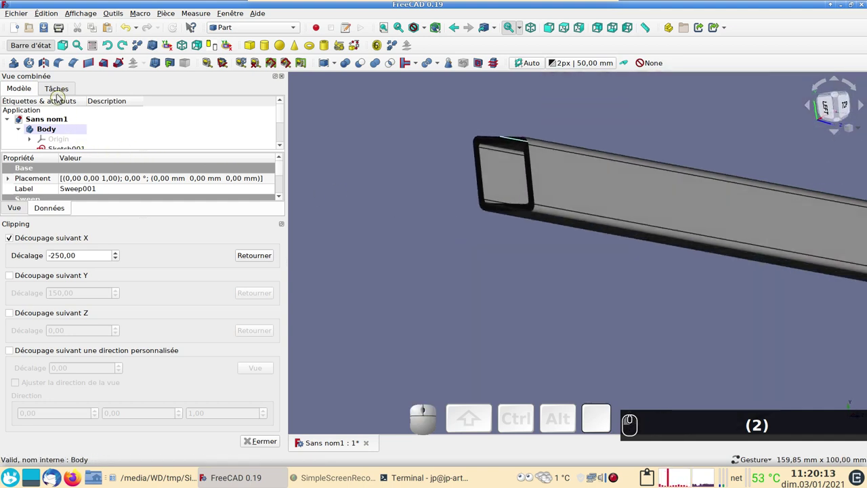
scroll("down", 3)
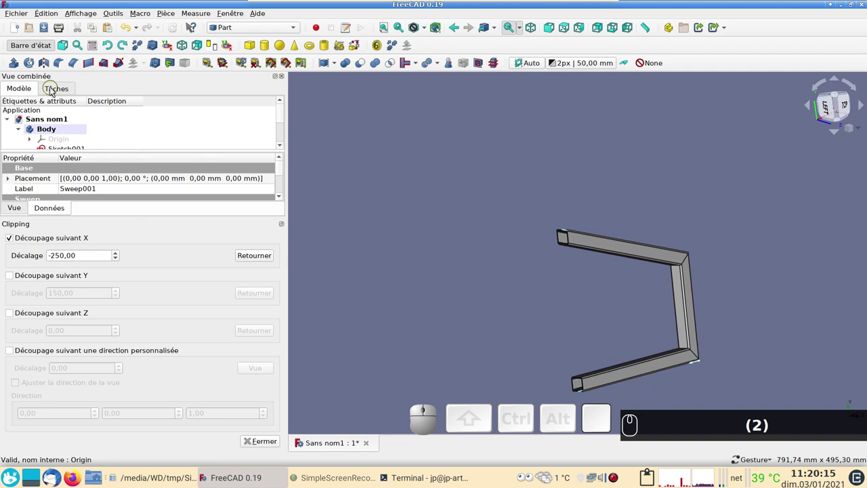
left_click(277, 438)
type("(2)")
left_click_drag(584, 300, 379, 178)
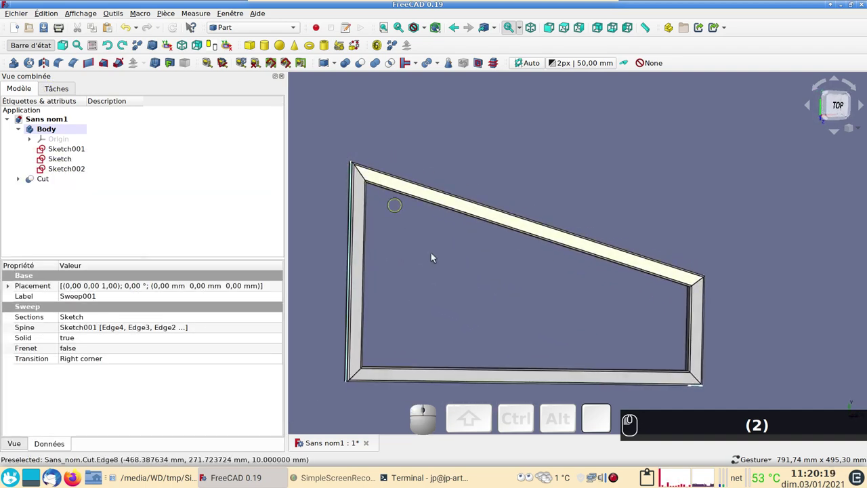
scroll("down", 3)
left_click_drag(620, 193, 603, 183)
key("2")
scroll("up", 3)
type("(2) (2)(2) (2)")
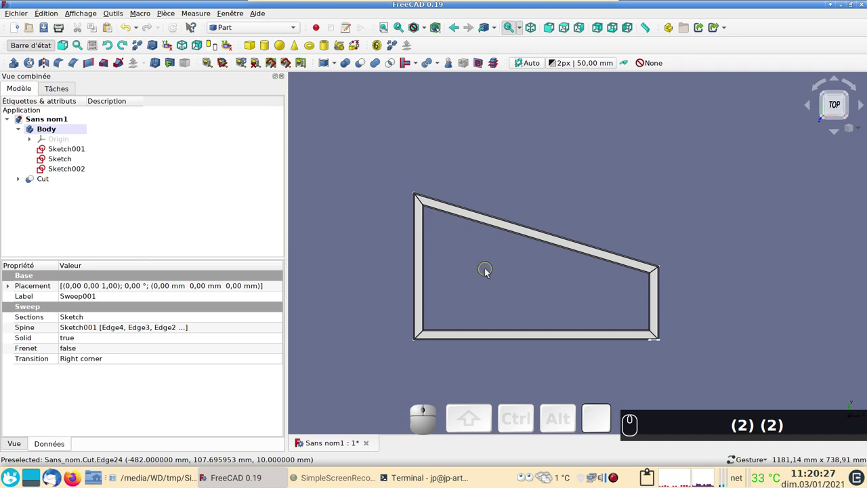
scroll("up", 3)
scroll("down", 3)
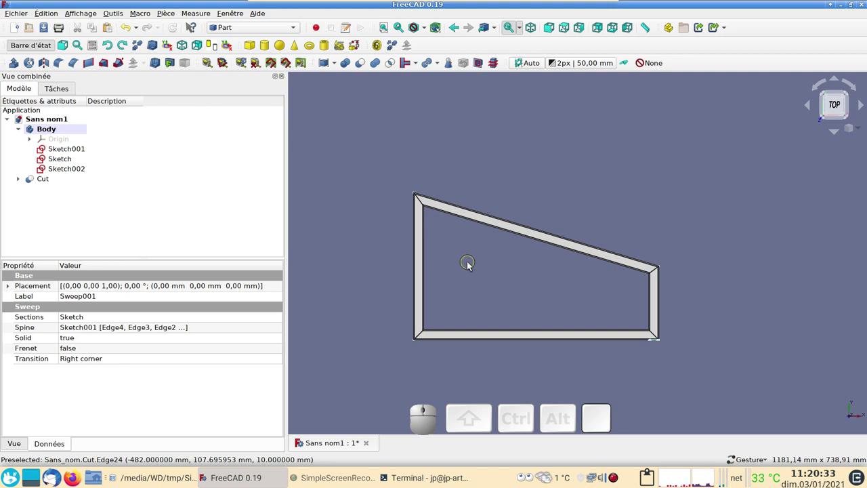
scroll("up", 3)
left_click_drag(452, 261, 494, 236)
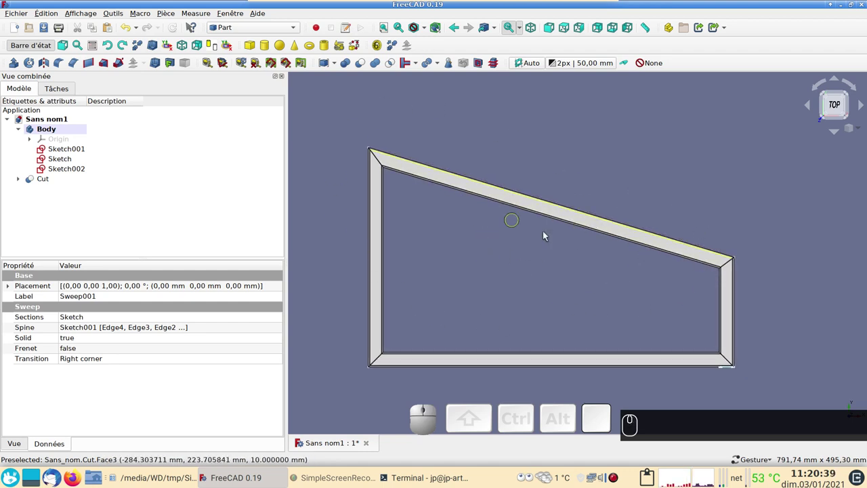